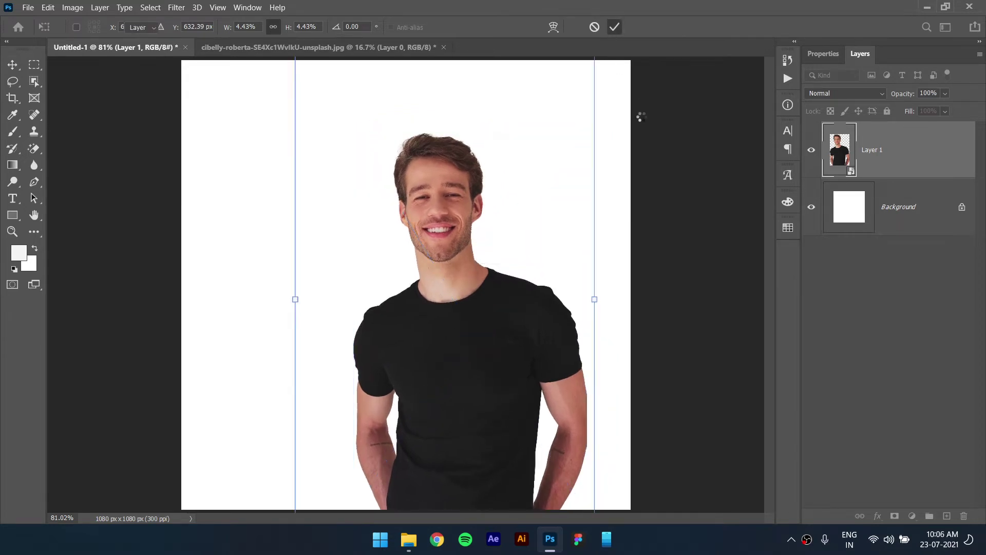
Commit the scaled-down, repositioned photo of the smiling man on the canvas.
left_click(551, 368)
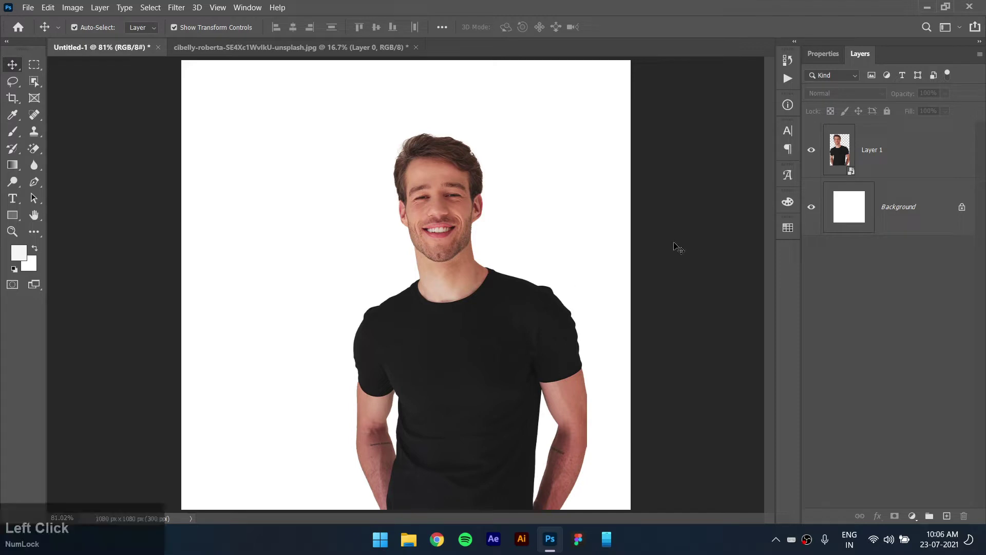
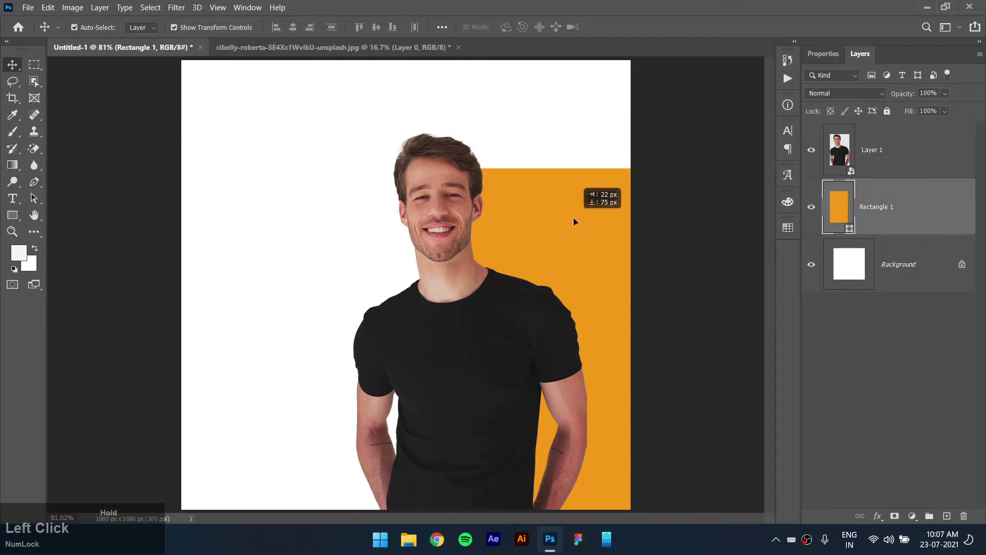
Drop an Alt-dragged copy of the orange block into the top-left corner.
left_click(579, 229)
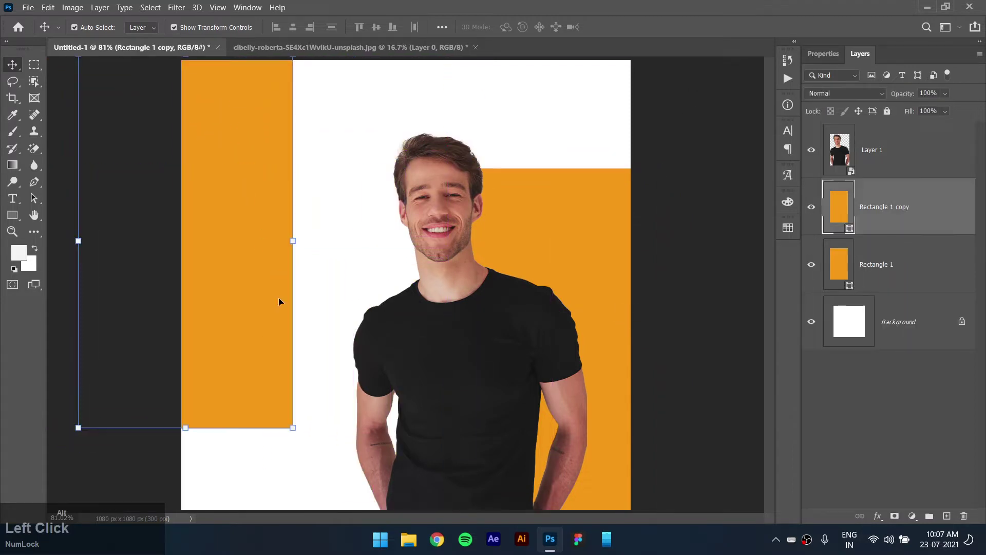
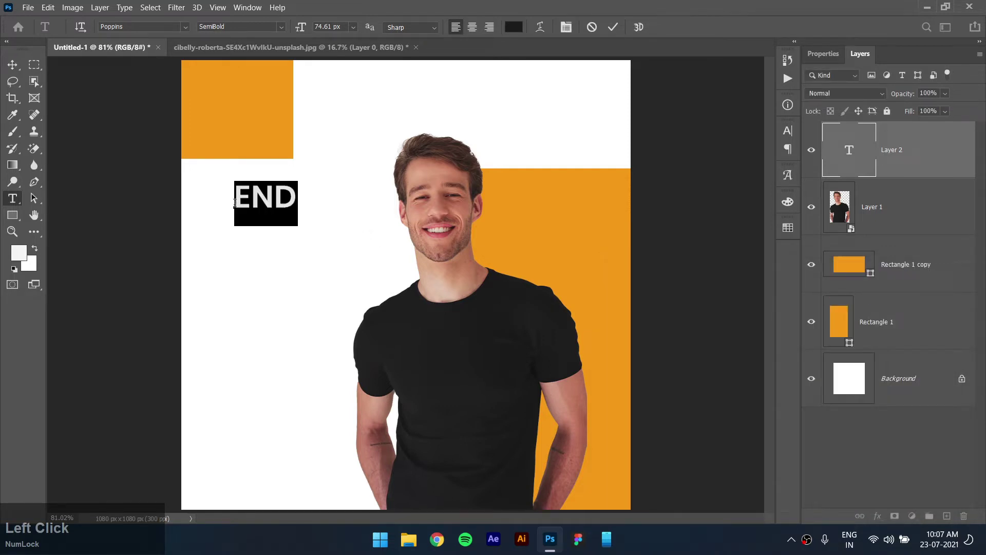
Extend the headline to three lines reading END SEASON SALE.
key("Right")
key("Return")
type("season")
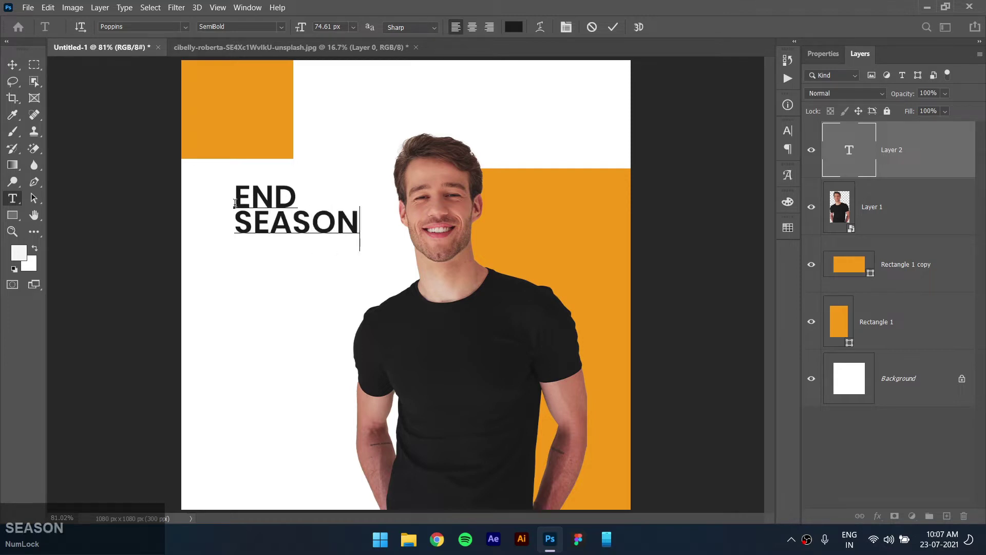
key("Return")
type("sale")
key("Return")
Make the headline Bold with 70 px leading.
left_click(17, 69)
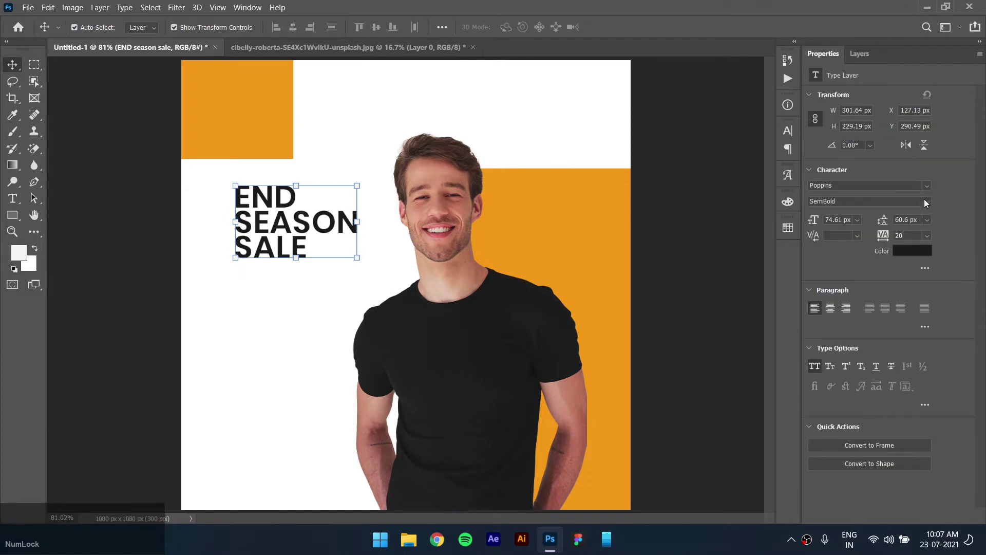
left_click(930, 204)
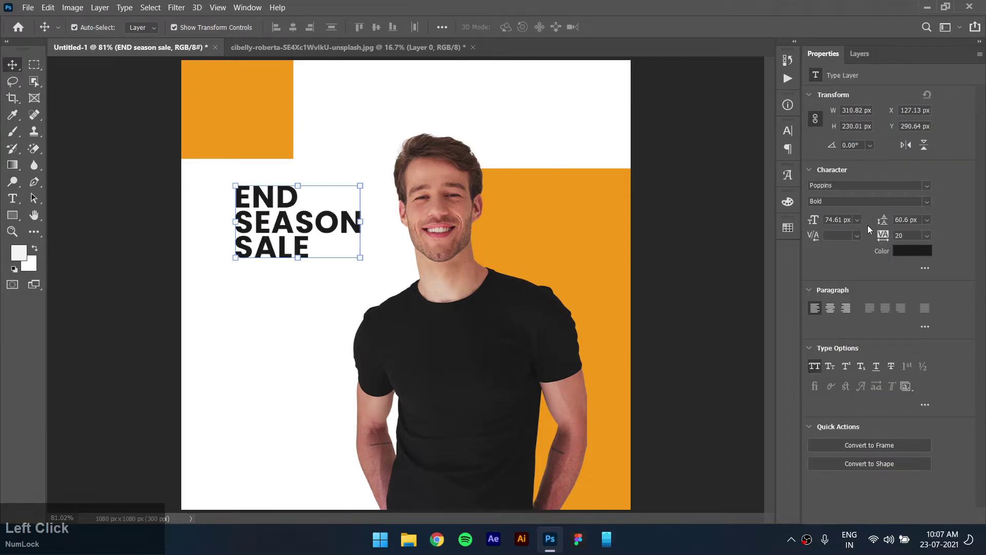
left_click(928, 223)
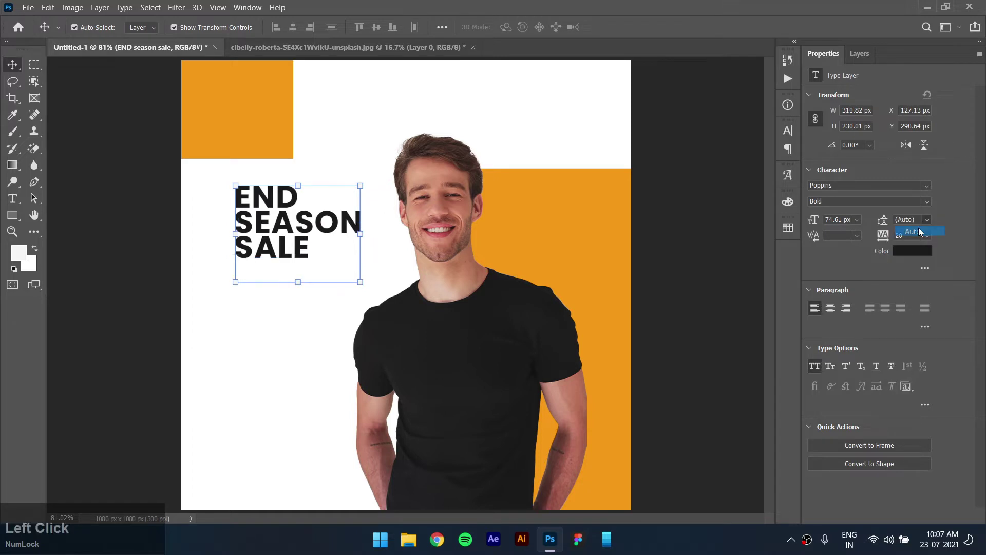
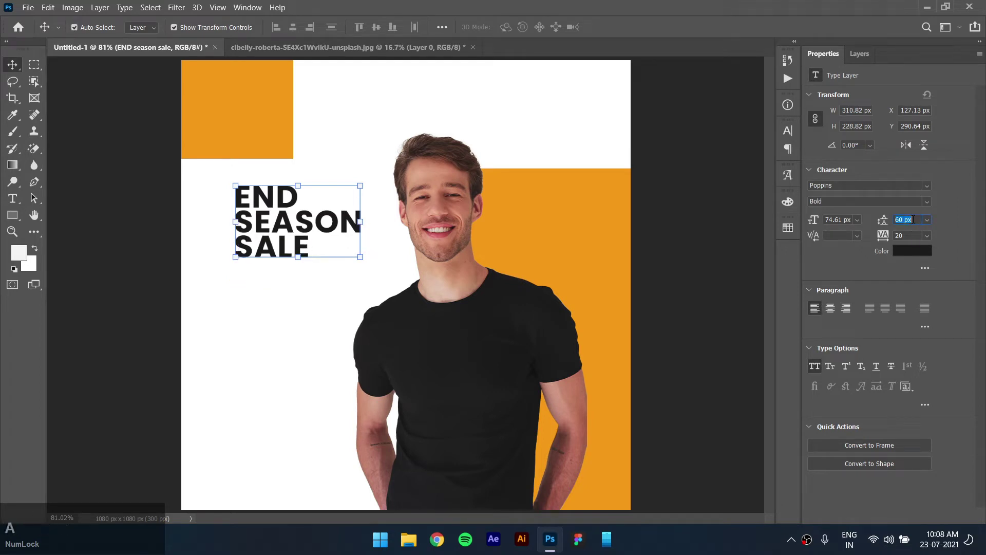
type("70")
key("Return")
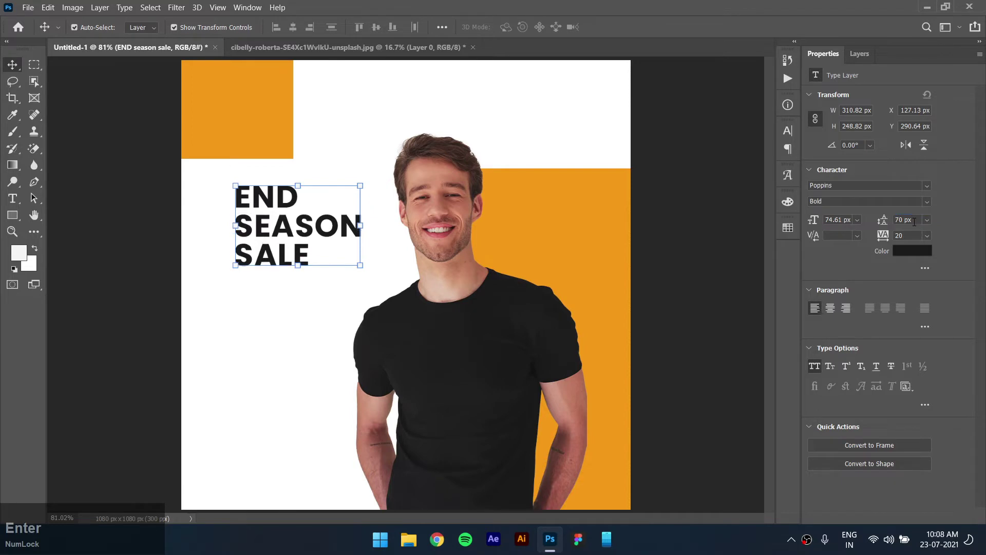
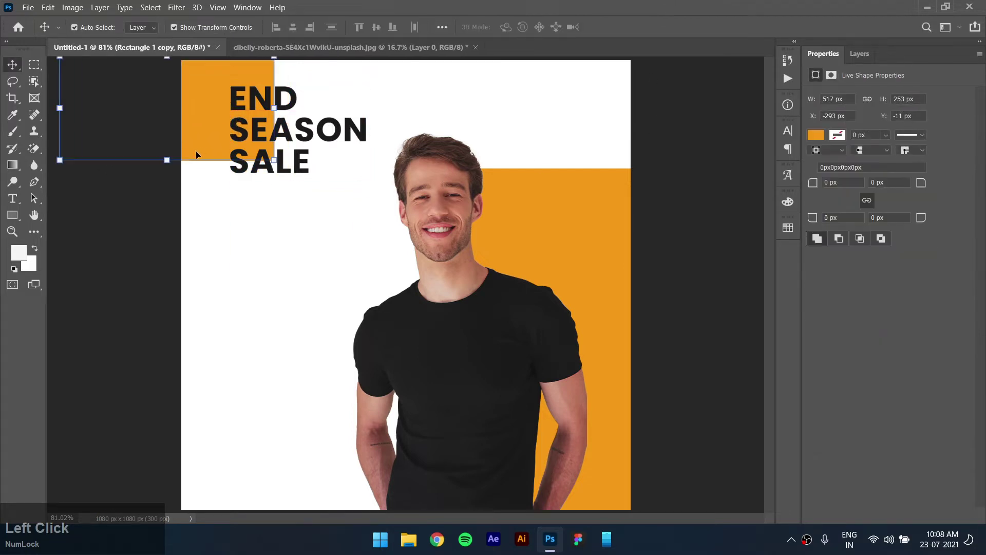
Free Transform the top-left orange block into a narrower, taller strip.
left_click(327, 121)
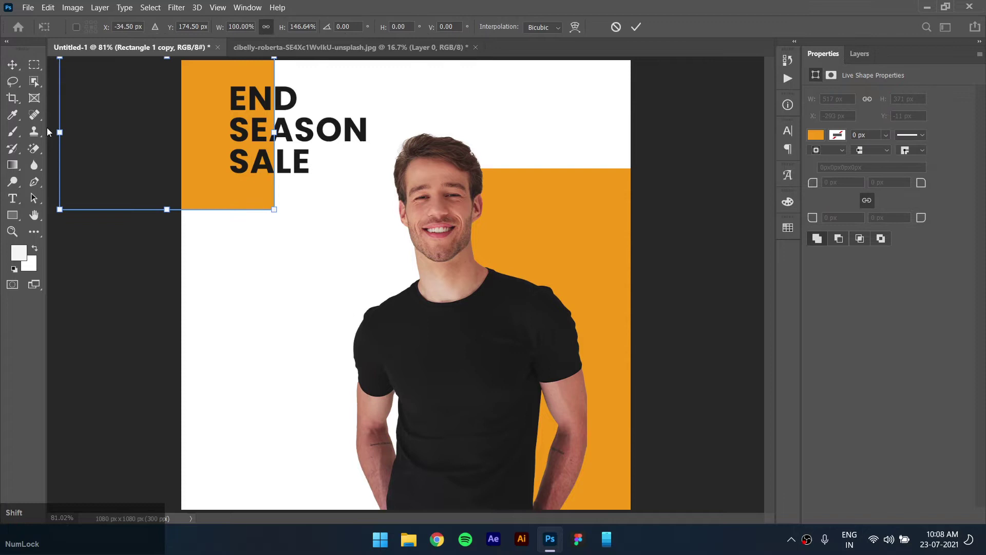
left_click(327, 121)
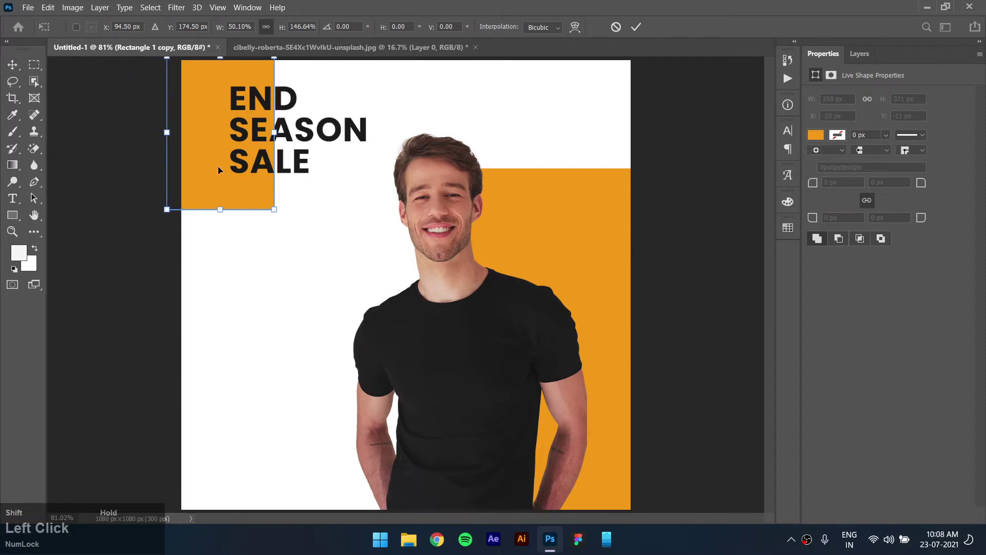
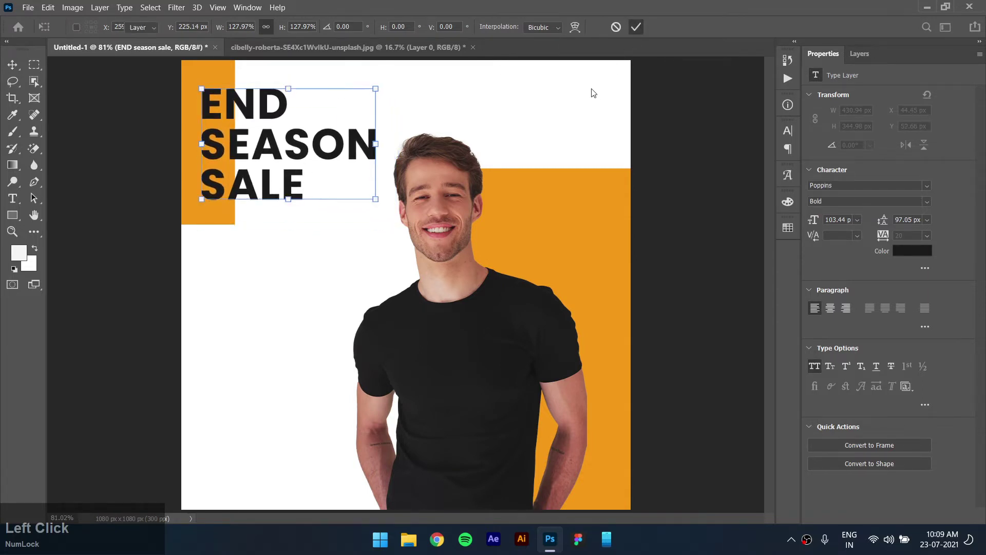
Copy the headline below itself and retype it as LOGO.
left_click(276, 201)
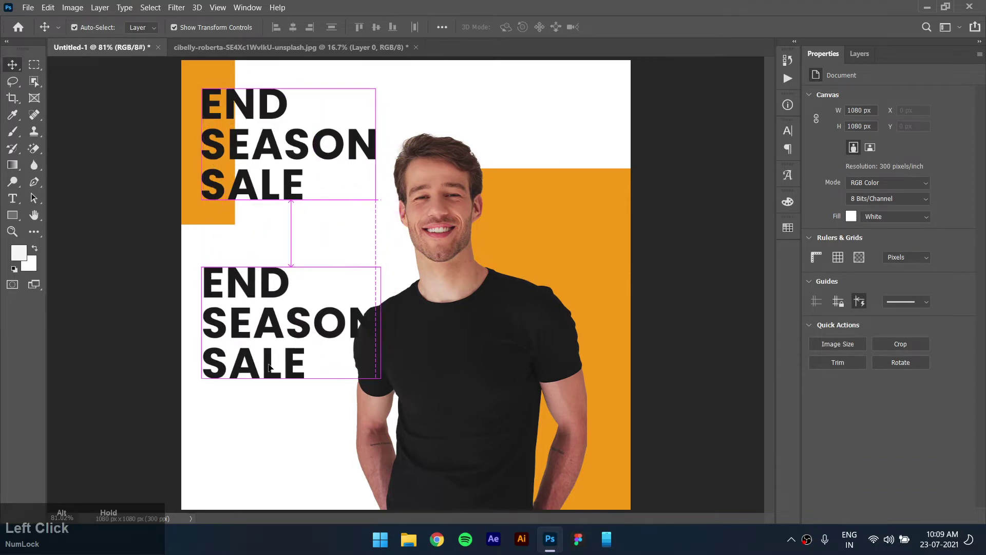
type("lgo")
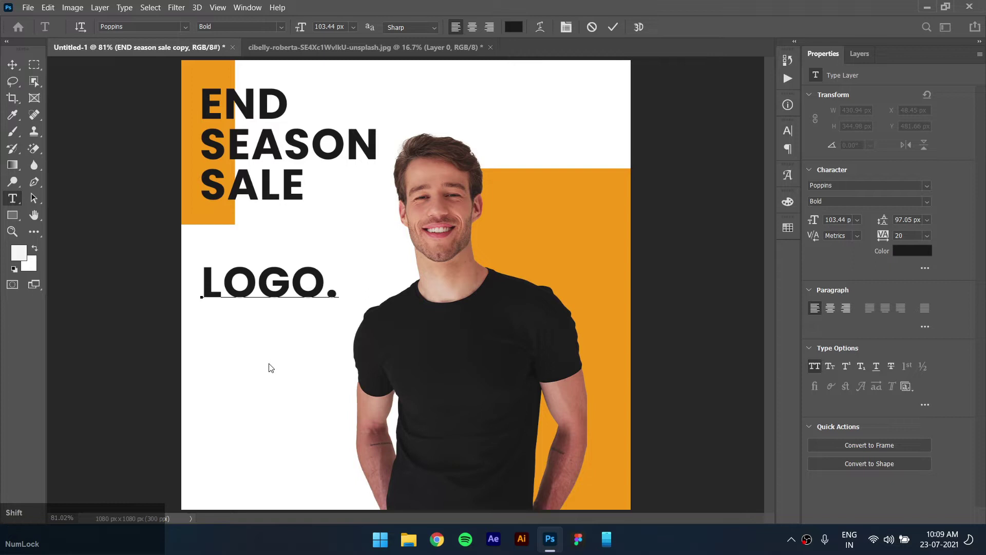
left_click(238, 271)
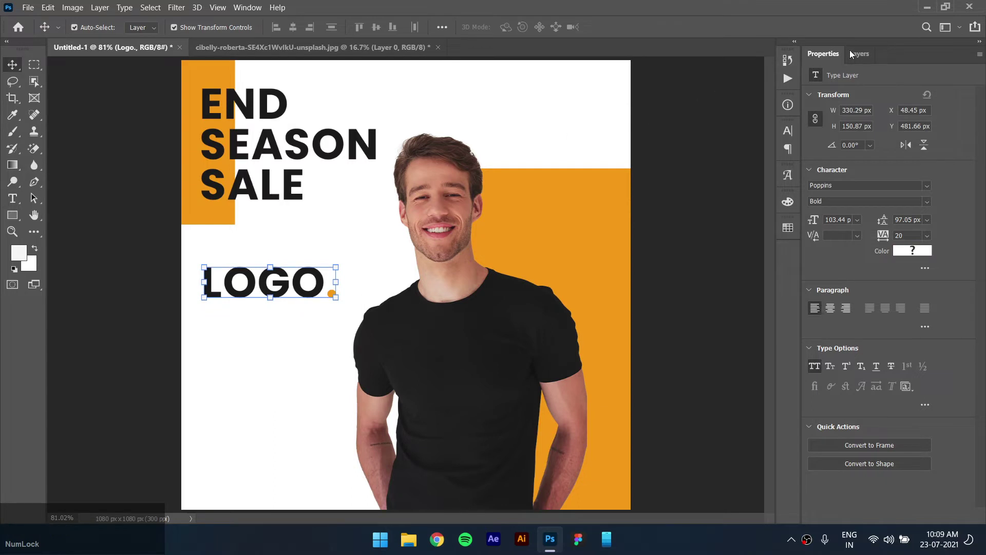
Shrink the LOGO. wordmark to 50 px, then 40 px, for the top-right corner.
left_click(237, 271)
key("a")
type("50")
key("Return")
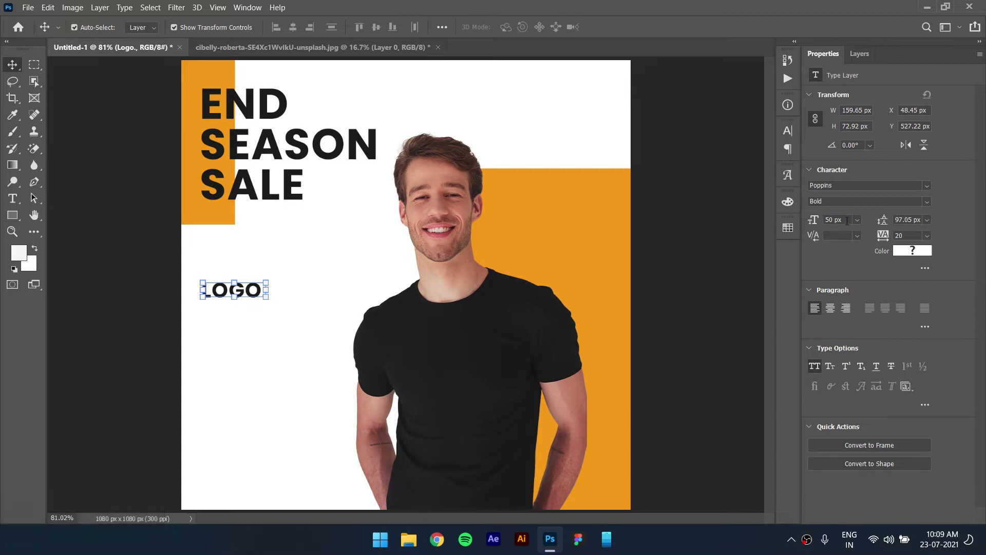
key("a")
type("40")
key("Return")
left_click(281, 319)
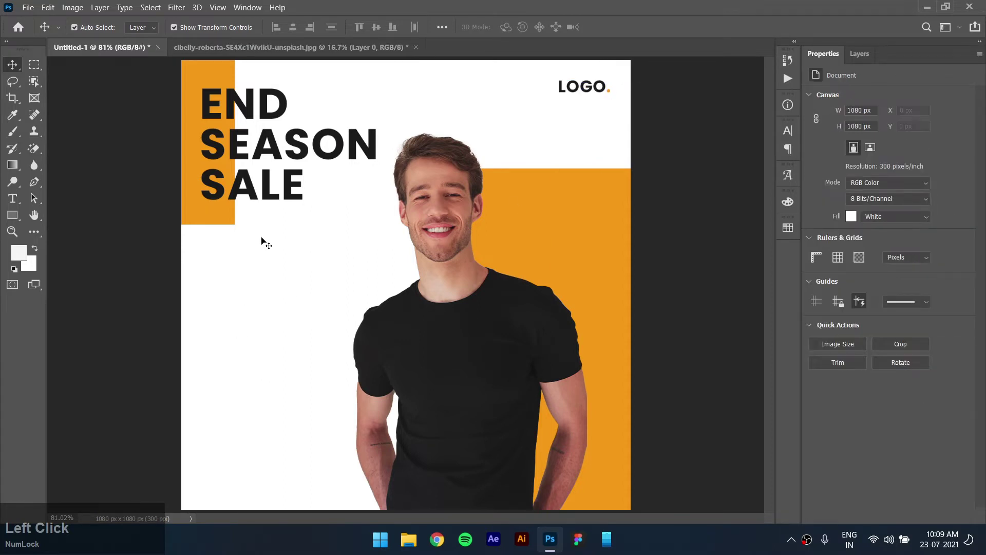
Make a 30% text and an OFF text from headline copies, shrinking the 30%.
left_click(293, 210)
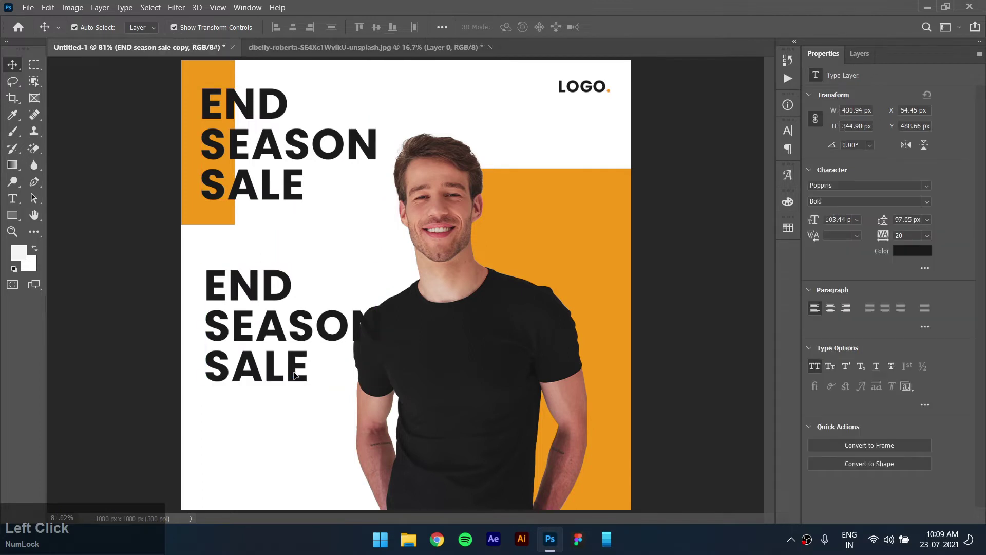
type("30")
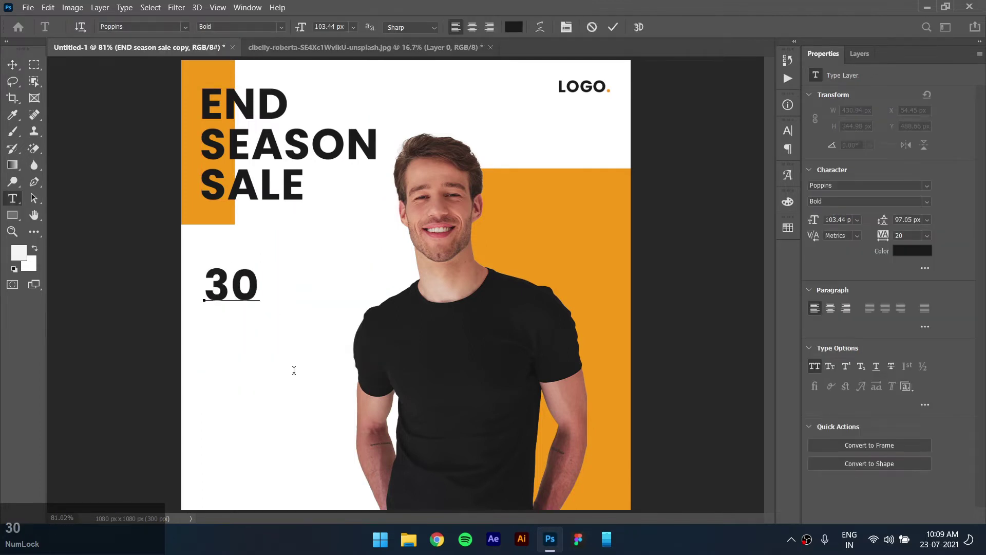
key("5")
key("Return")
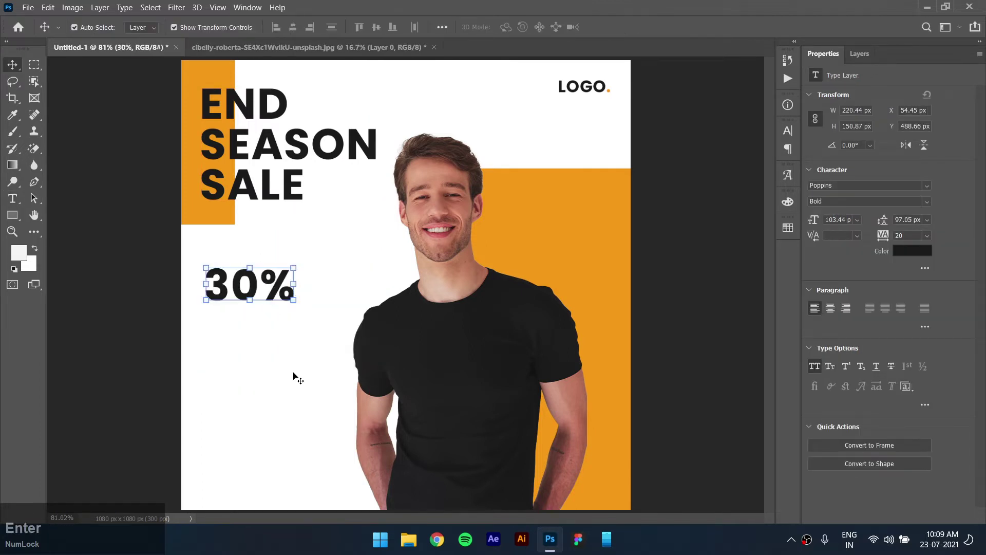
left_click(244, 273)
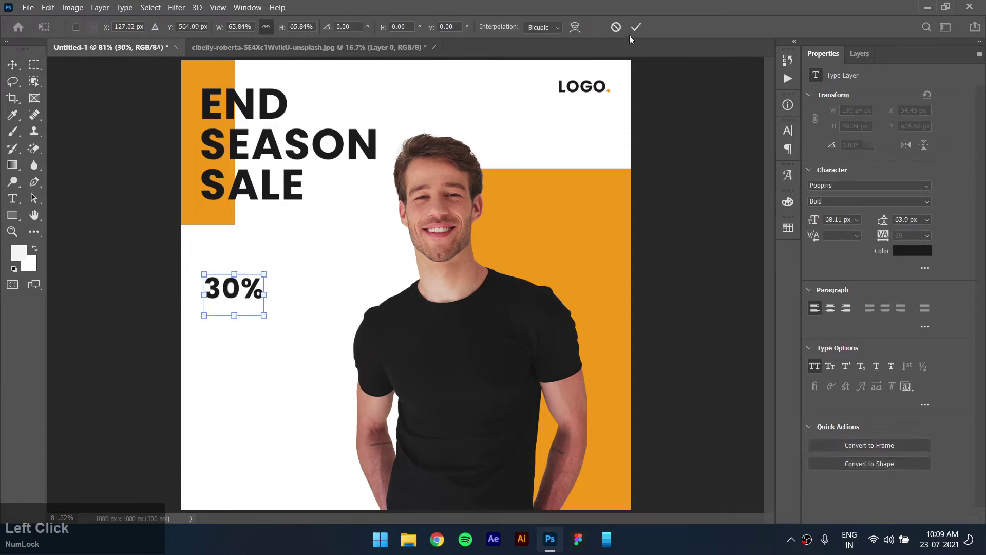
left_click(260, 297)
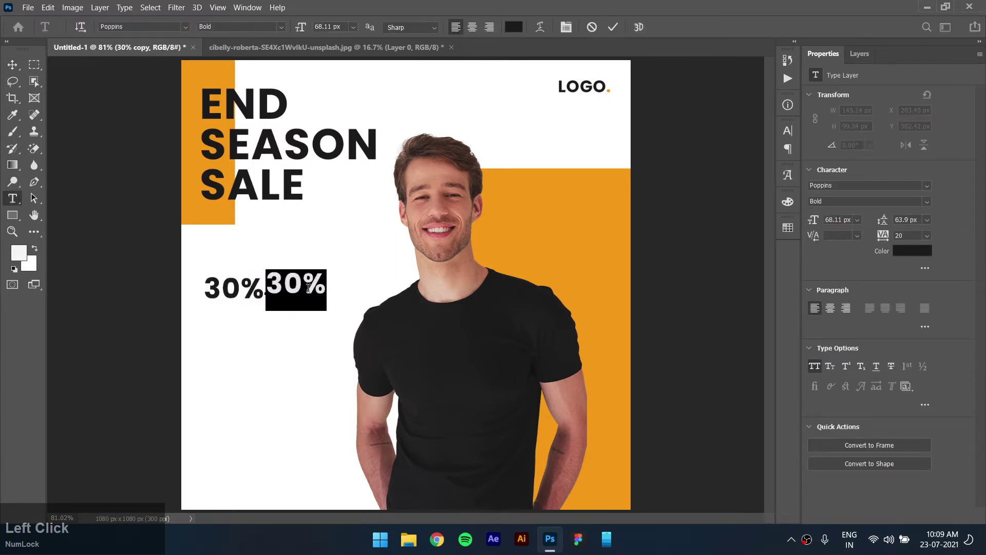
type("off")
key("ctrl+Return")
left_click(277, 274)
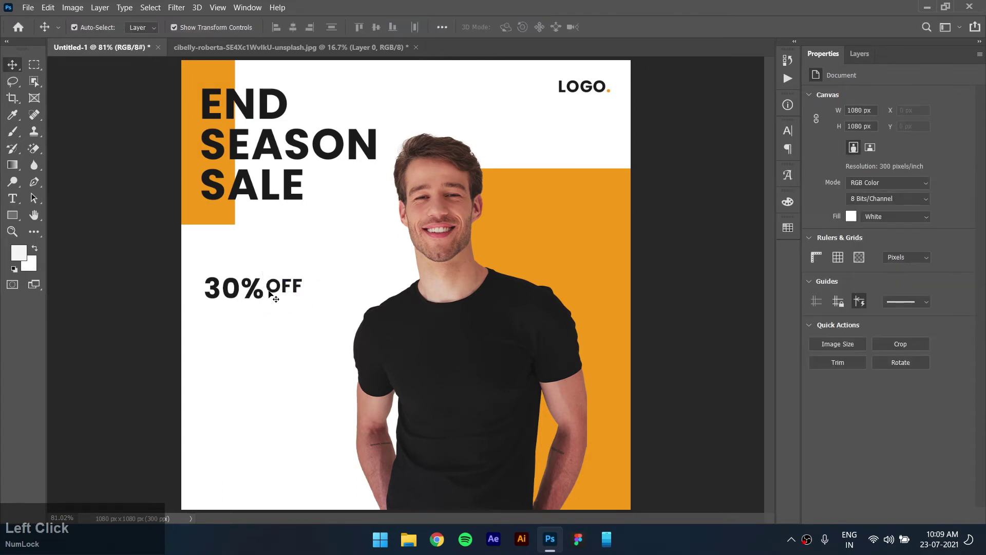
Retype a copy as the two-line subline 'on all selected brands' and turn off All Caps.
left_click(283, 294)
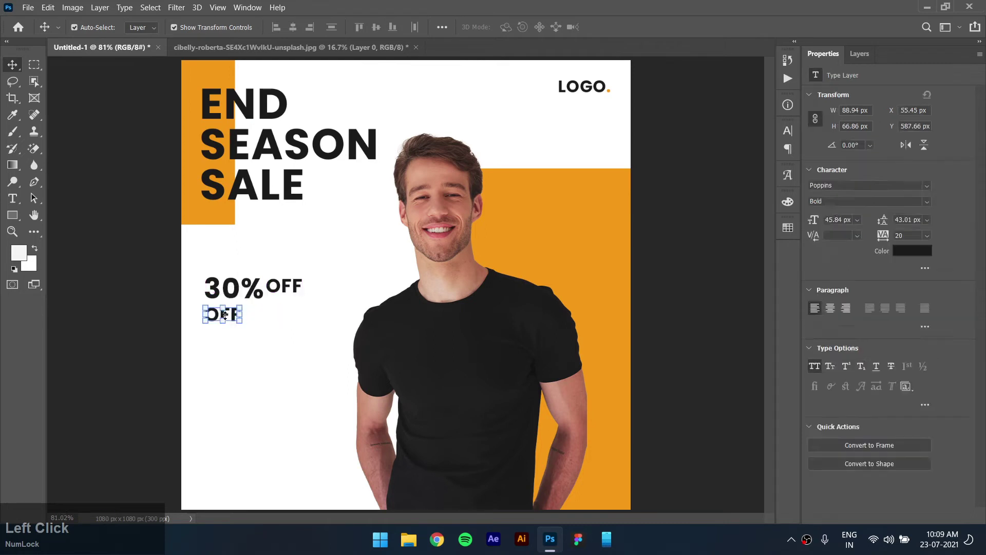
type("on")
key("space")
type("a")
key("space")
type("ses")
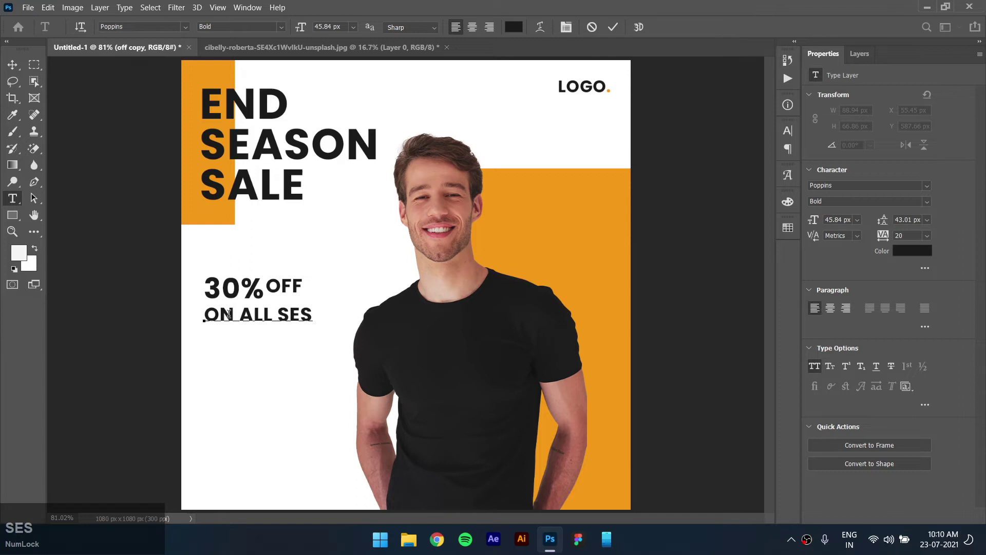
type("ected")
key("Return")
type("brands")
key("ctrl+Return")
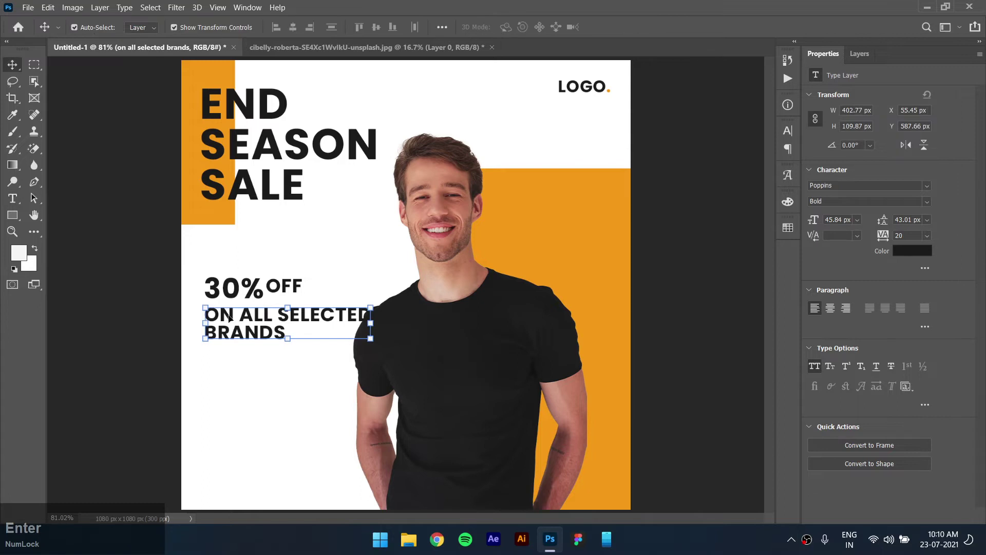
left_click(813, 372)
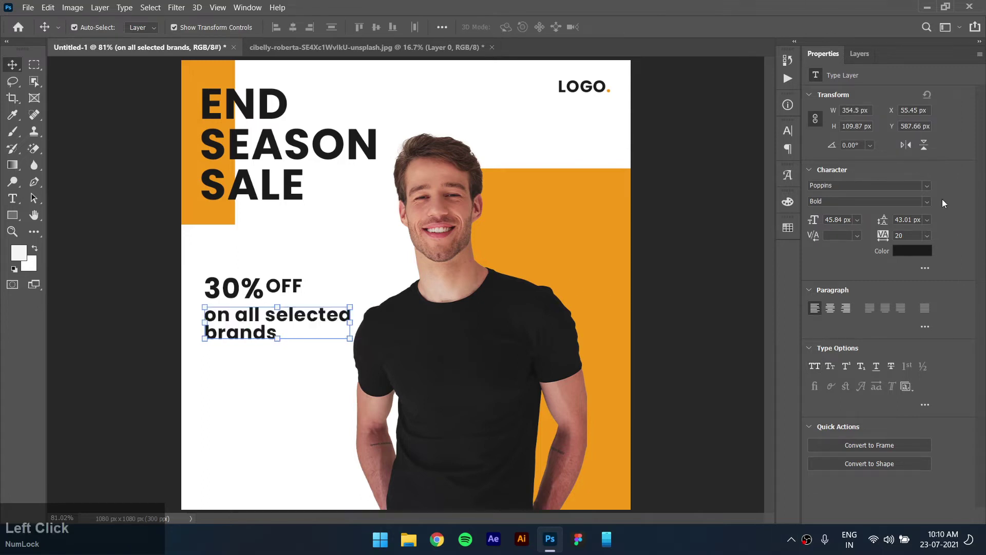
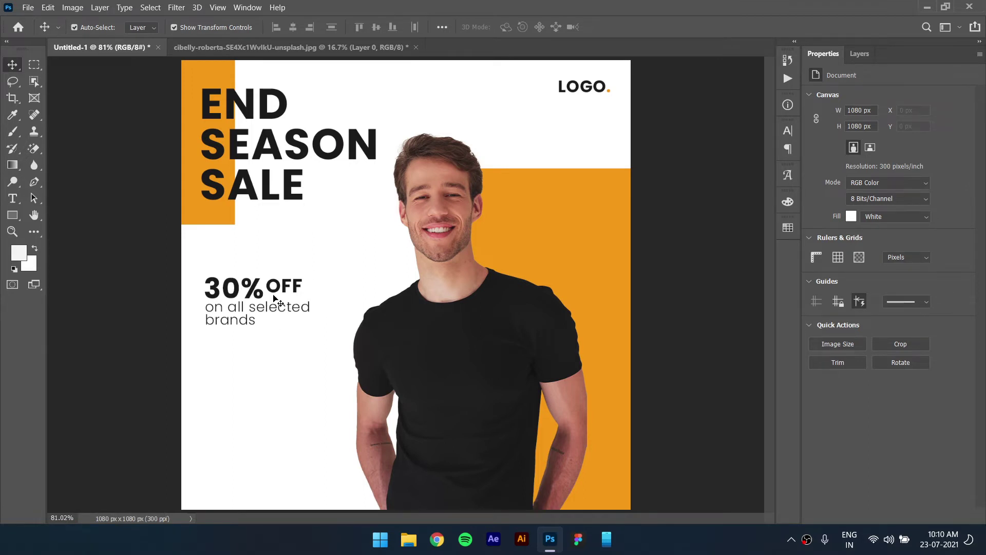
Nudge the 30% OFF block and its subline lower and slightly right.
left_click(280, 292)
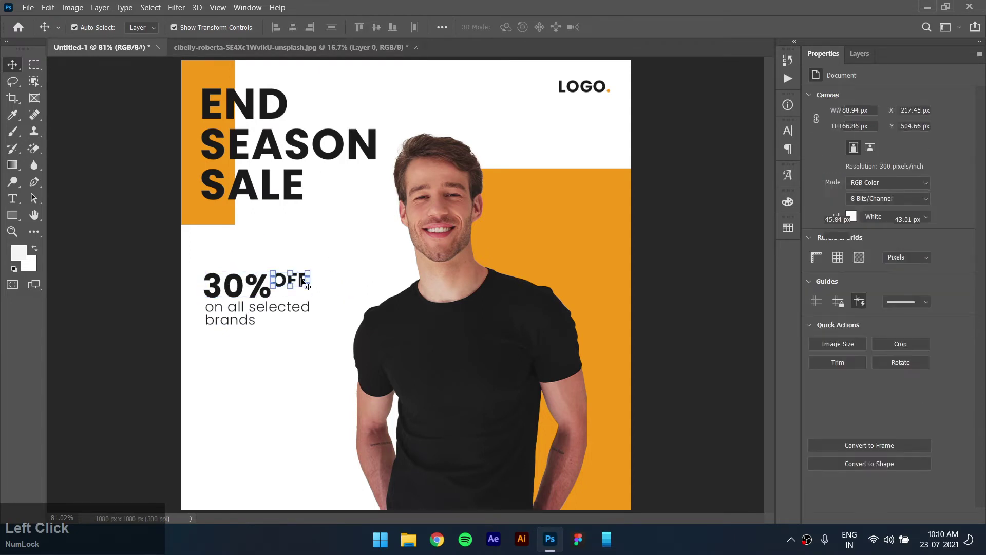
key("Down")
left_click(333, 251)
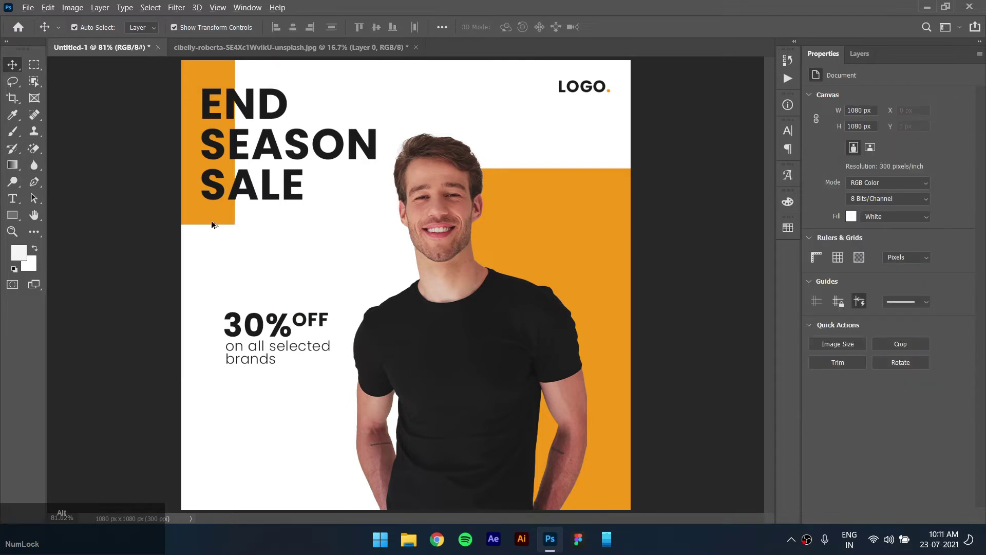
Squash a copied orange block into a 5 px thin line.
left_click(240, 191)
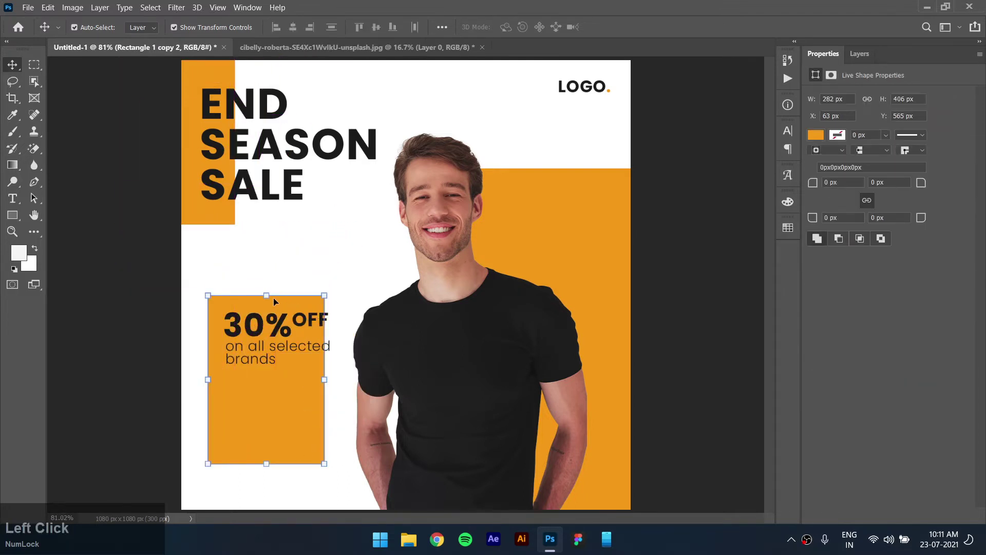
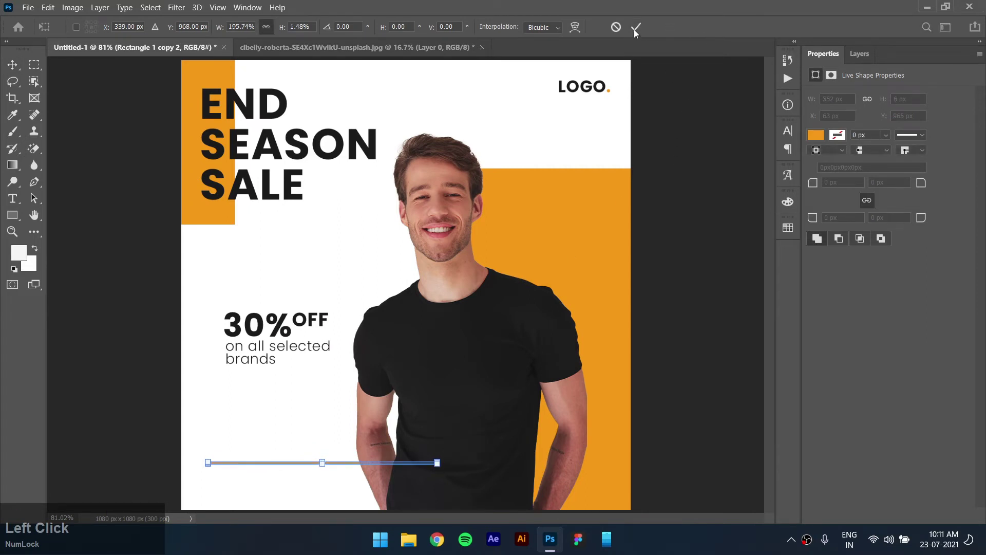
key("ctrl+a")
key("5")
key("Return")
left_click(329, 416)
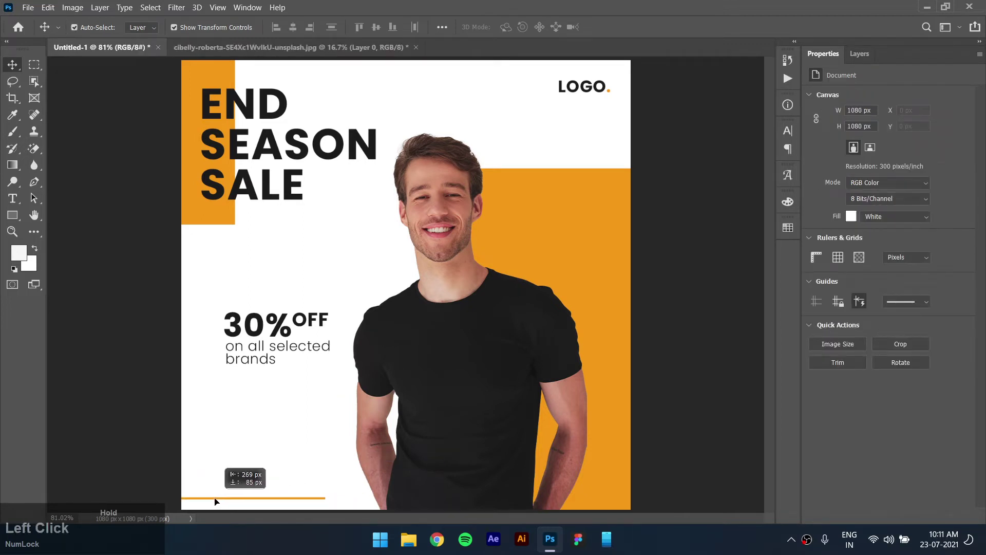
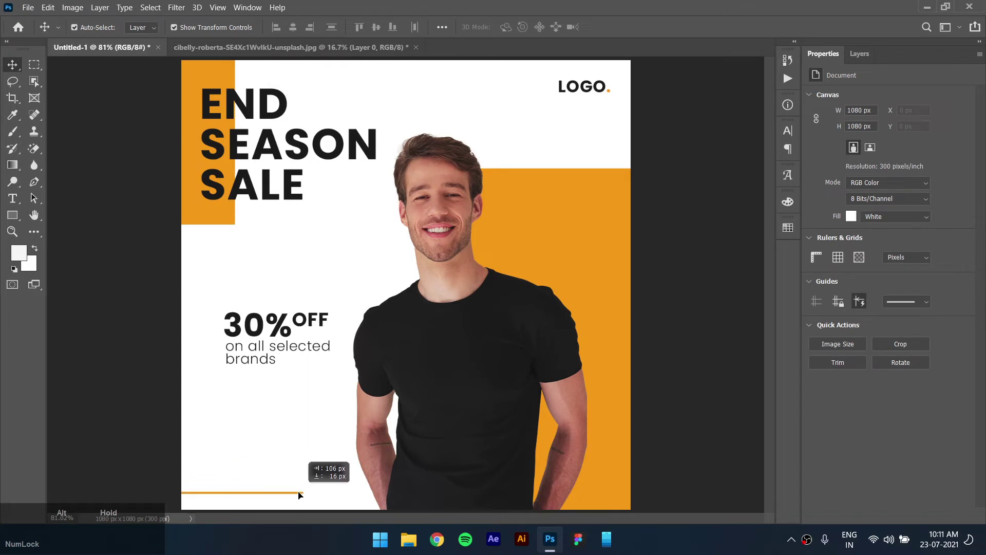
Place the thin orange accent line along the post's bottom-left edge.
key("z")
left_click(94, 31)
left_click(254, 315)
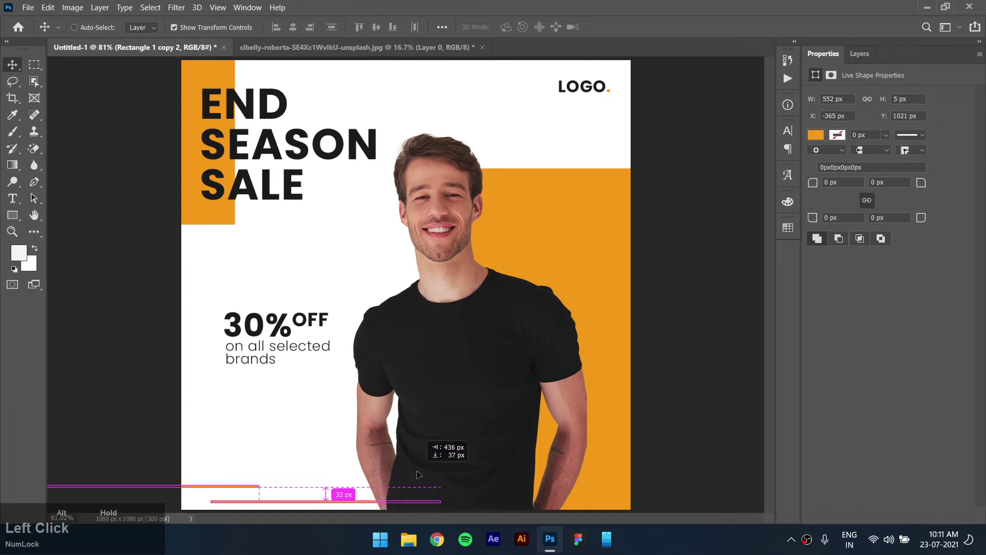
left_click(335, 433)
Set the 'on all selected brands' subline to Regular weight.
left_click(268, 360)
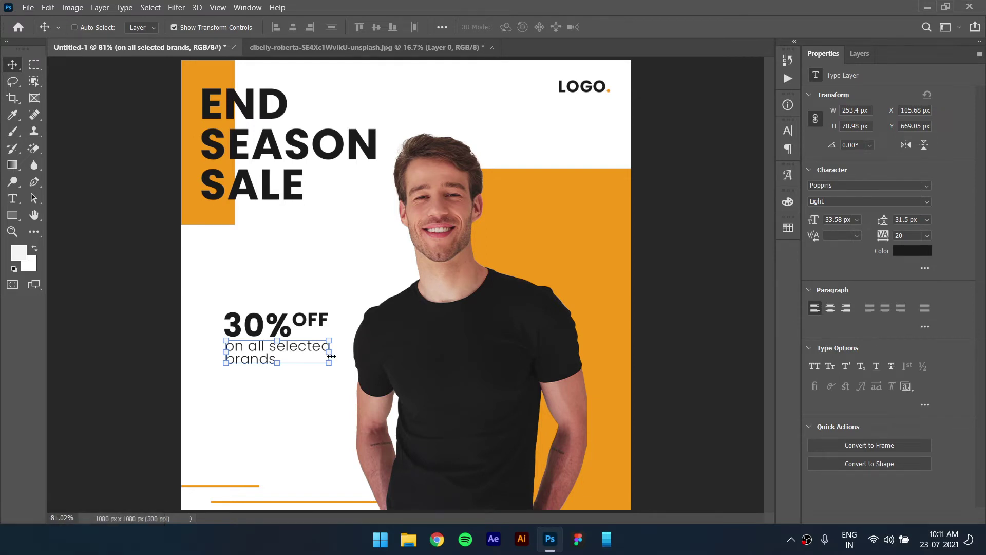
left_click(929, 207)
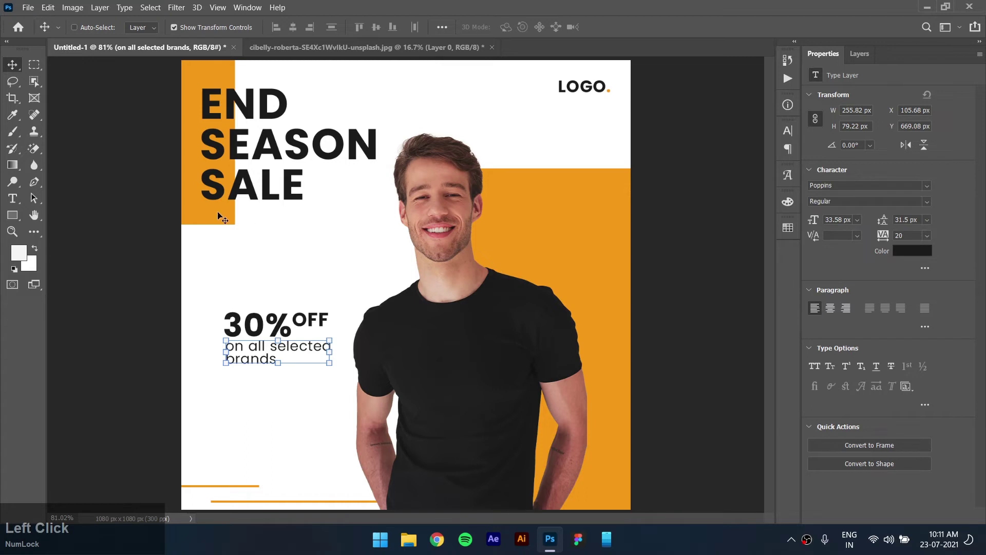
left_click(261, 247)
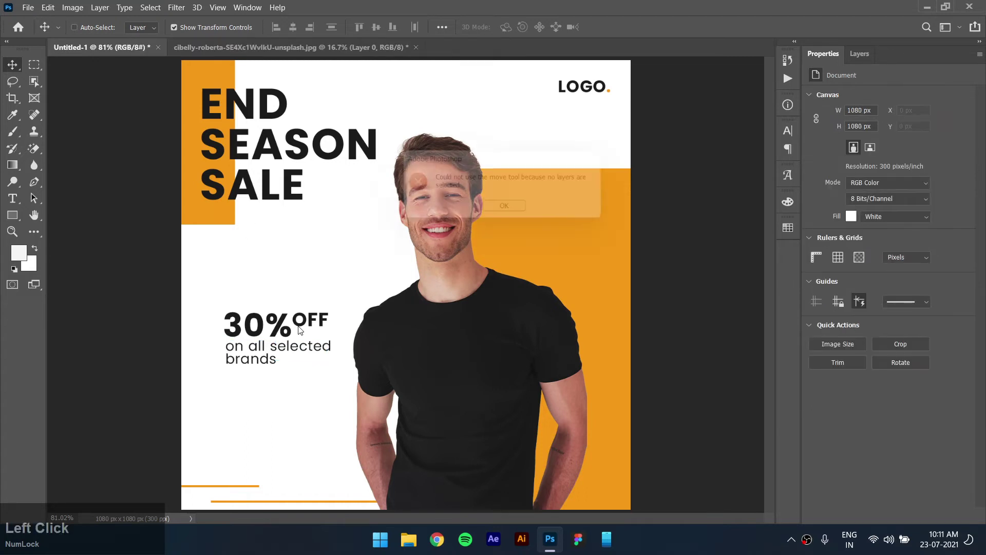
Scale the whole 30% OFF block smaller and move it higher.
left_click(226, 287)
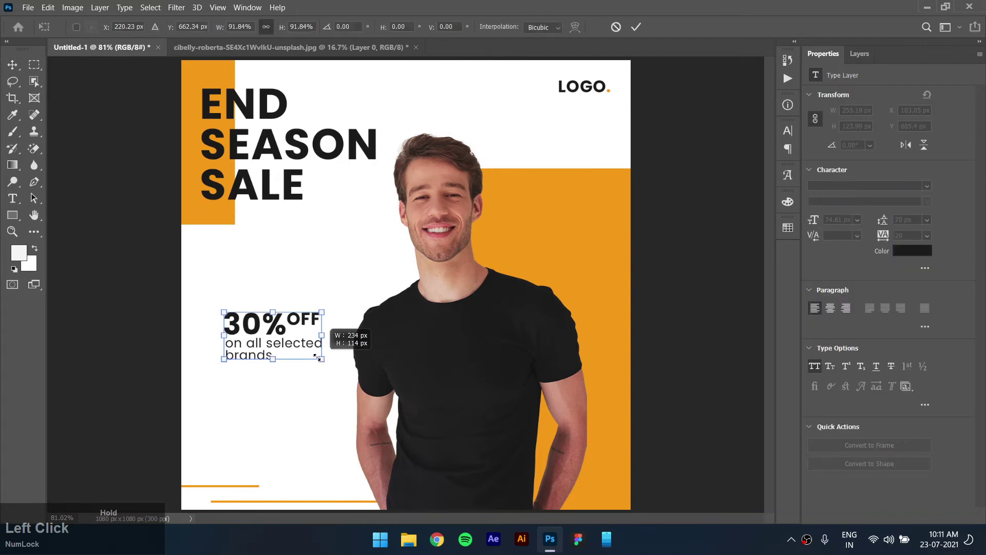
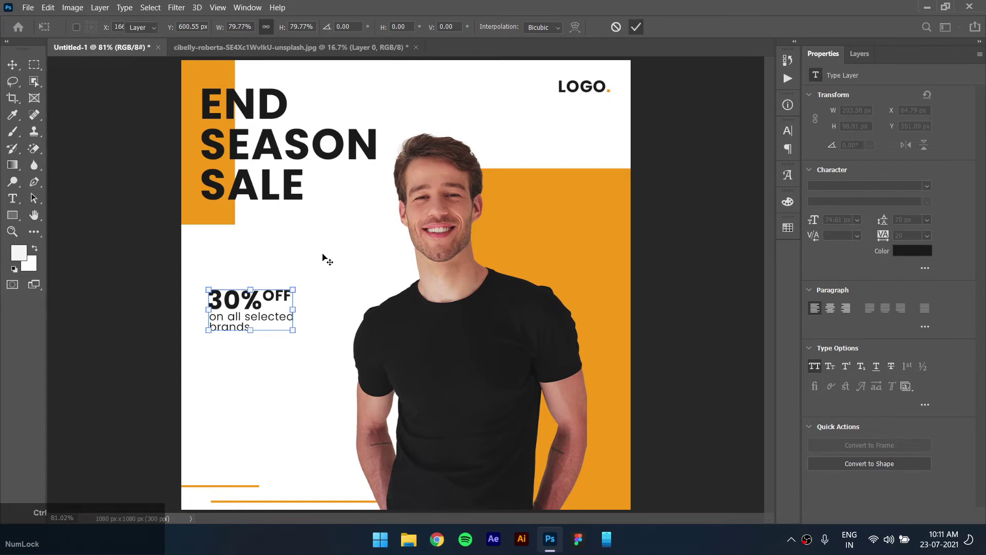
left_click(311, 255)
left_click(287, 319)
key("ctrl+j")
left_click(282, 325)
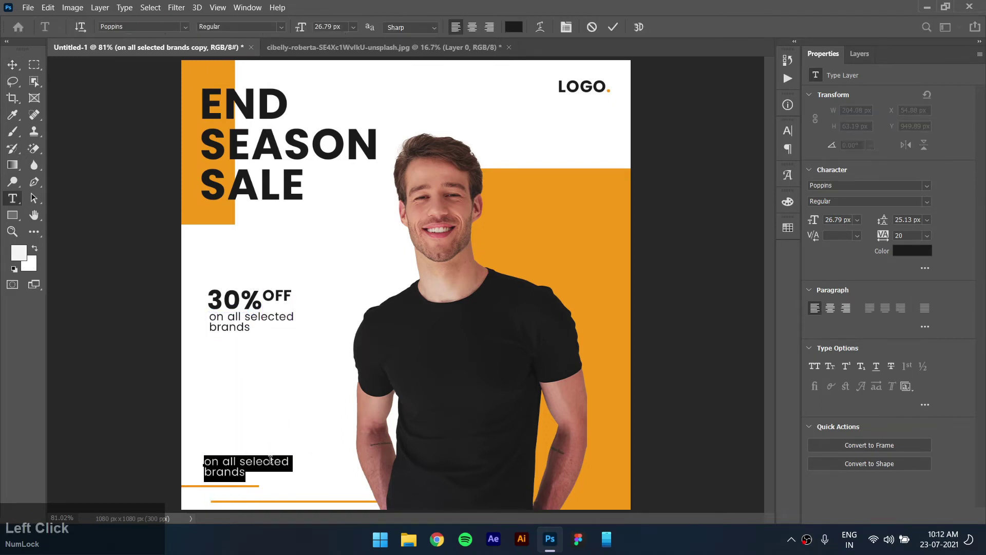
type("www.website")
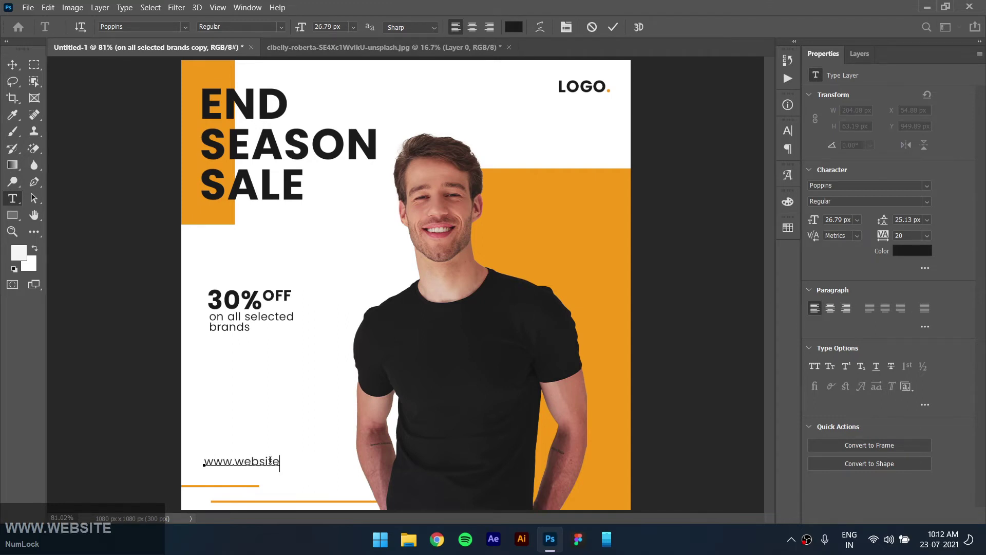
type(".com")
key("ctrl+Return")
Select the bottom orange accent line, now 552 by 5 px.
left_click(274, 464)
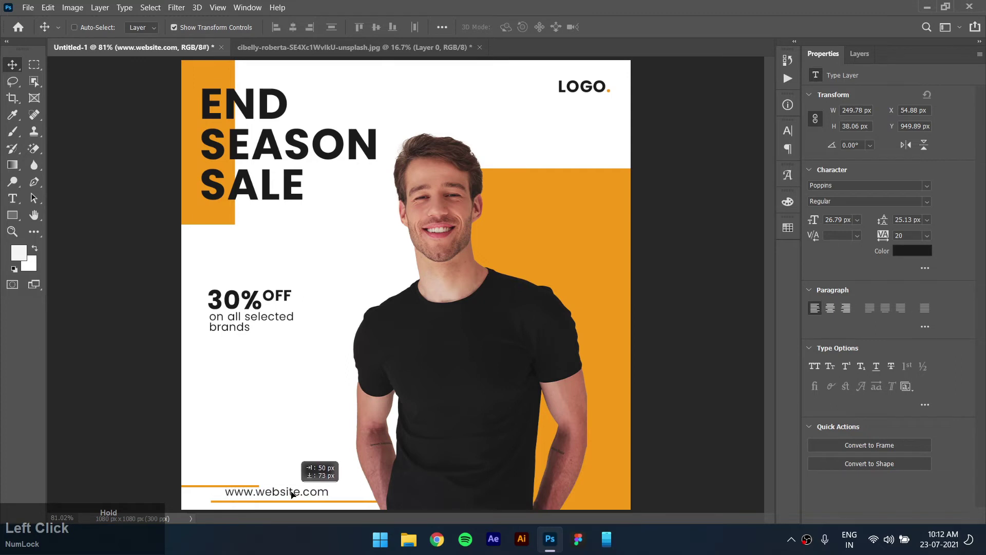
left_click(199, 465)
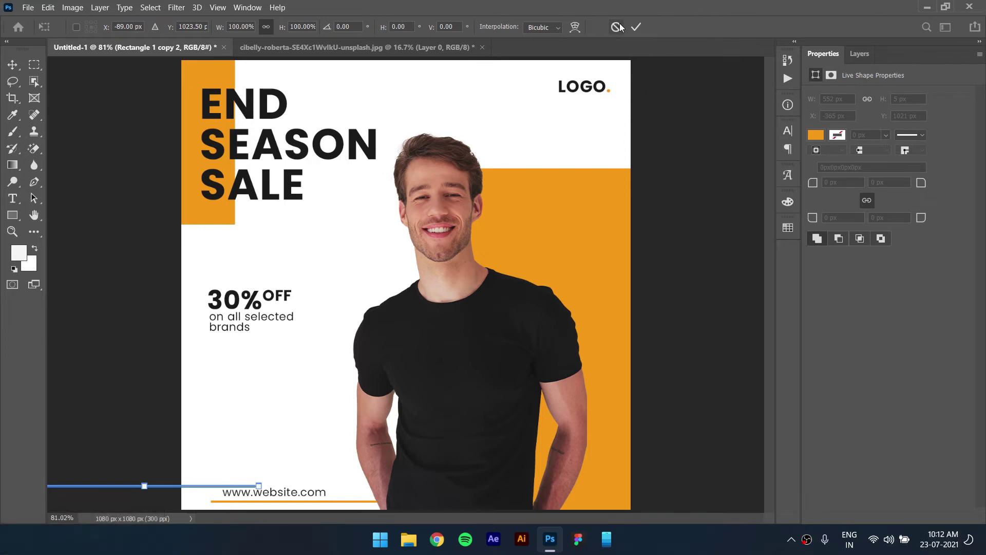
left_click(624, 27)
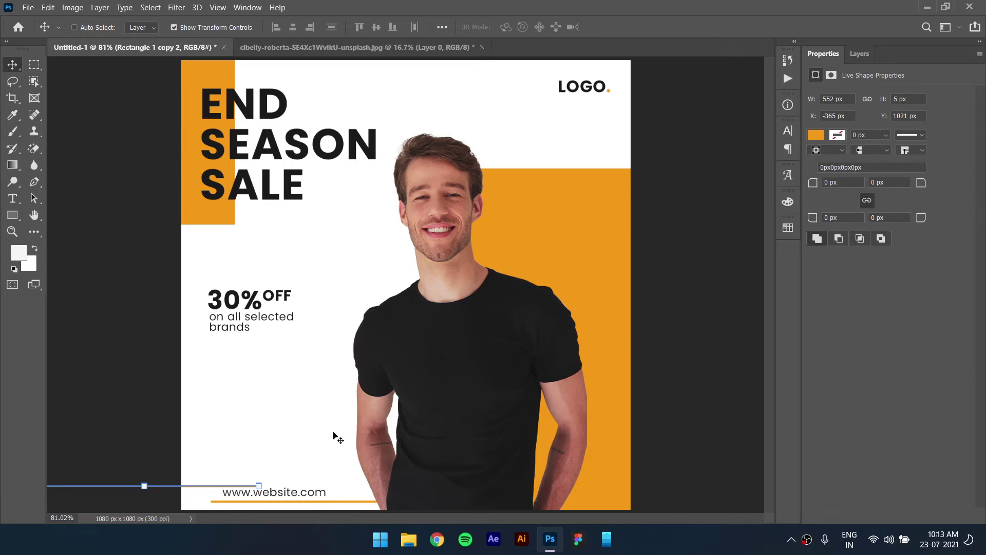
Duplicate the thin orange line and give the copy a 4 px height in Properties.
left_click(242, 424)
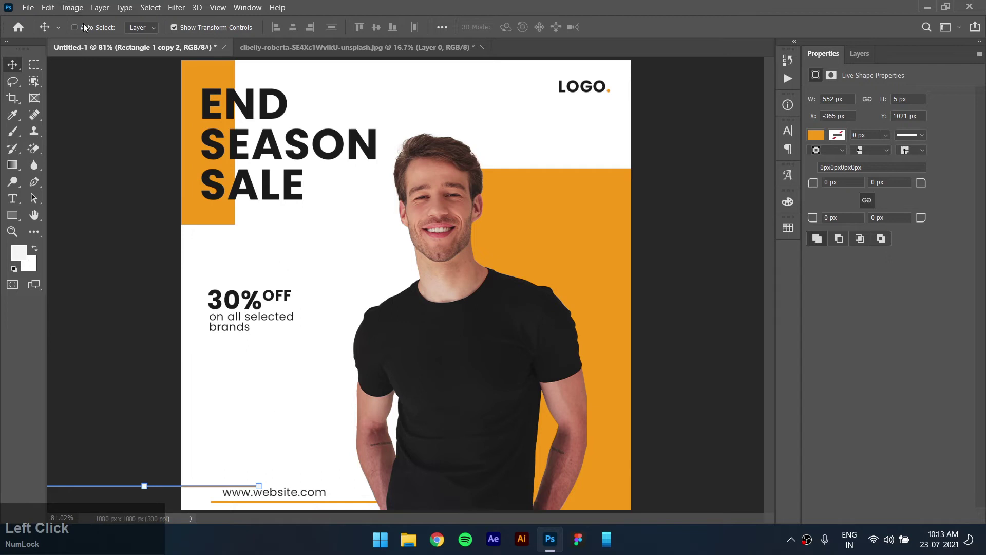
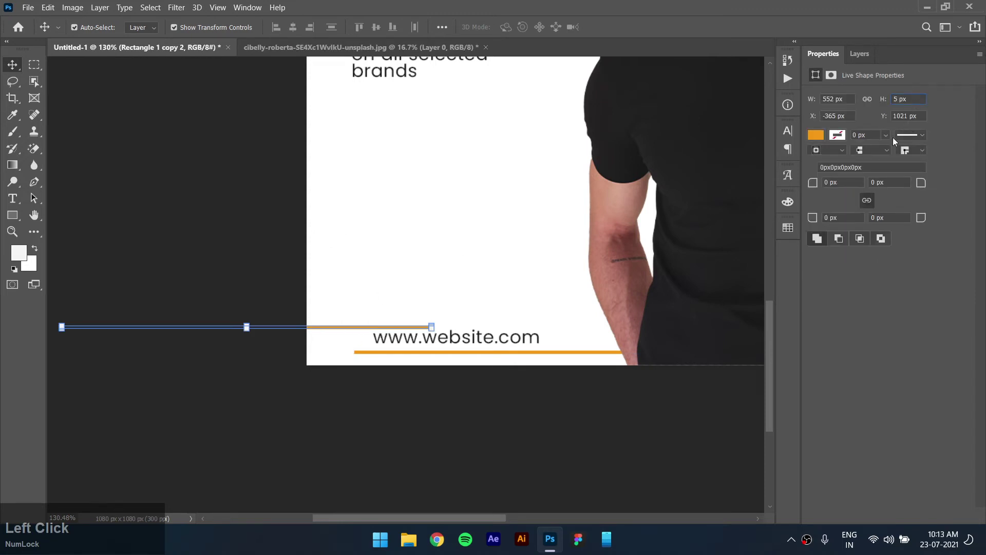
key("ctrl+a")
key("Return")
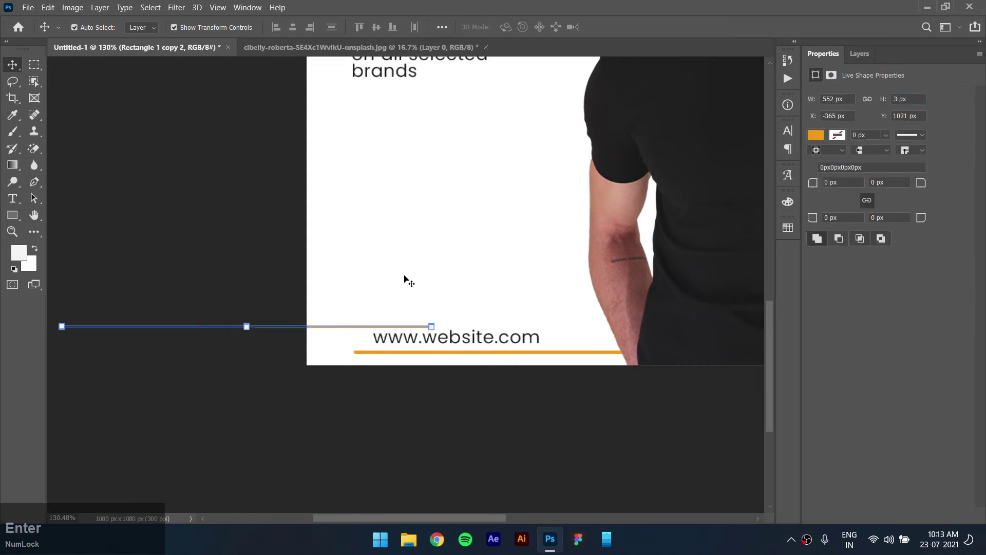
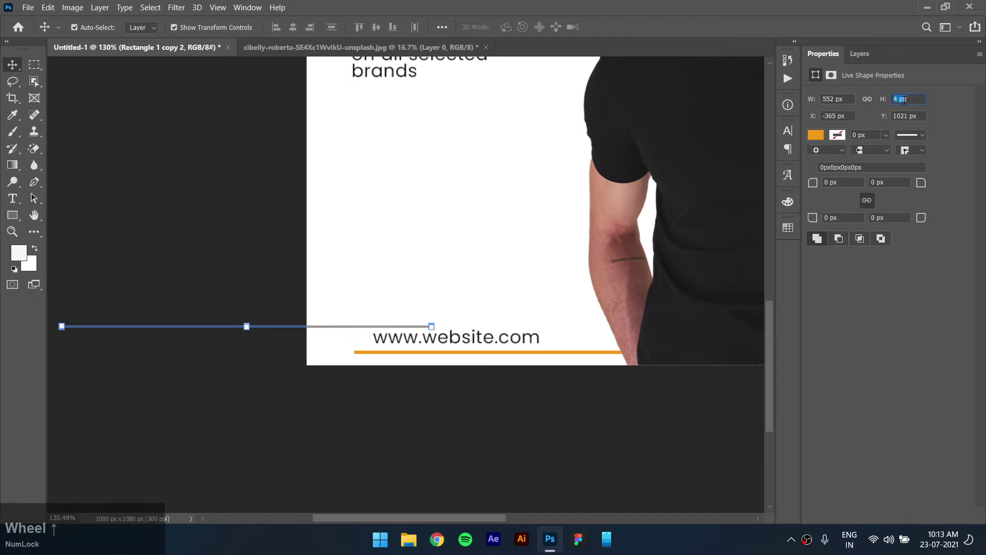
left_click(516, 266)
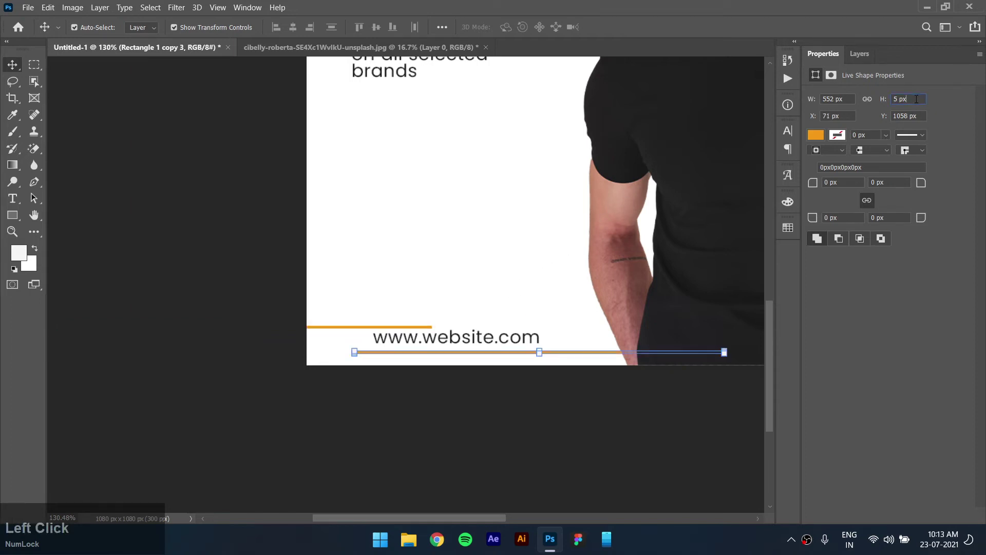
scroll("down", 3)
left_click(484, 248)
left_click(484, 247)
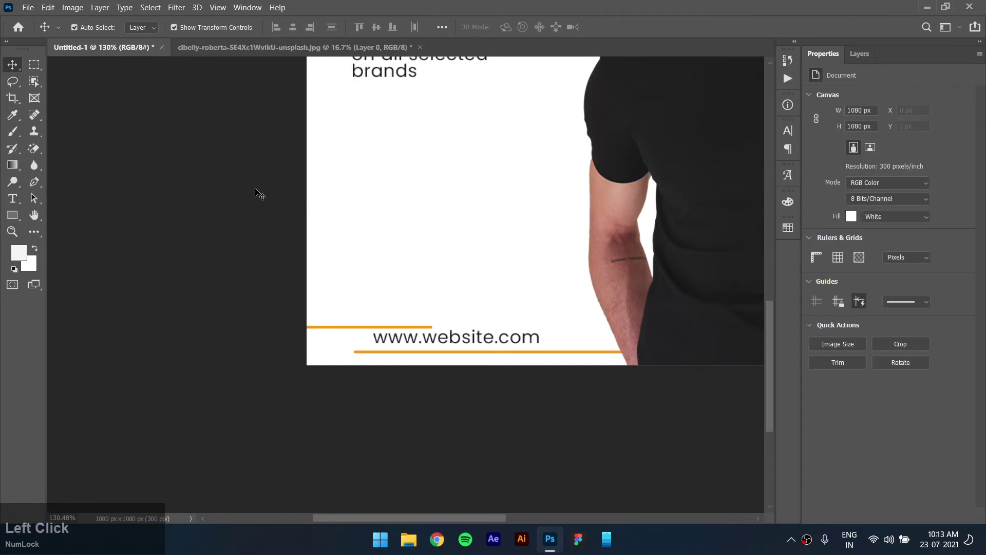
key("0")
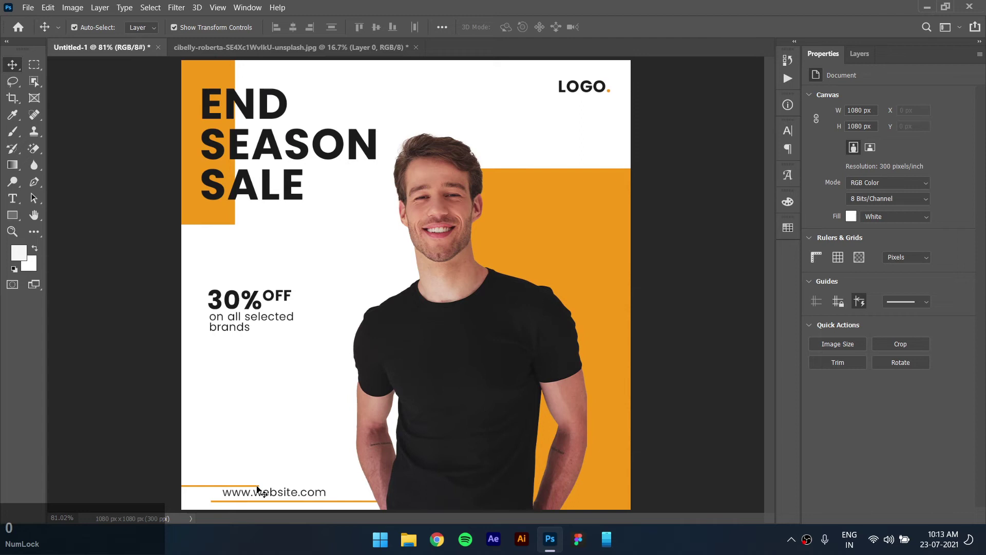
left_click(261, 488)
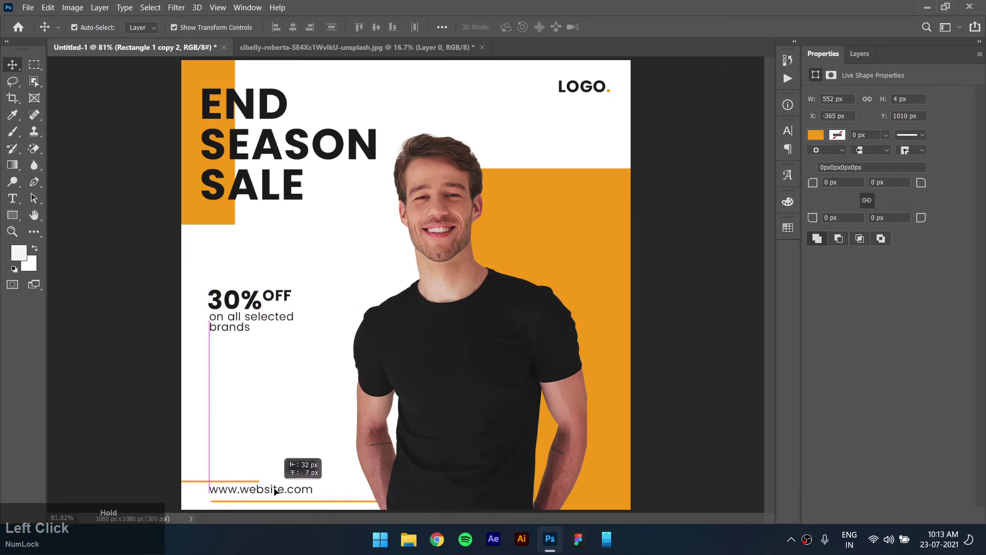
left_click(294, 445)
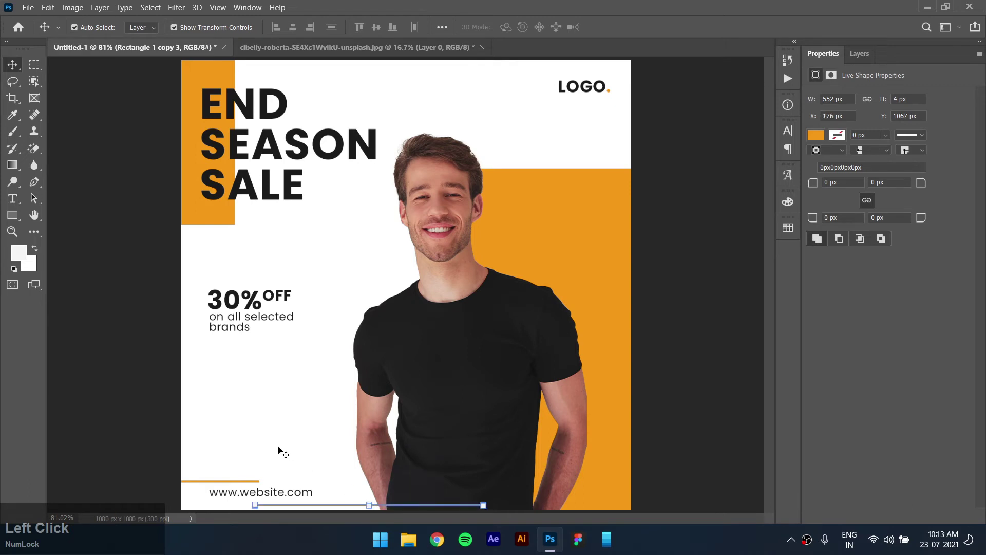
key("Up")
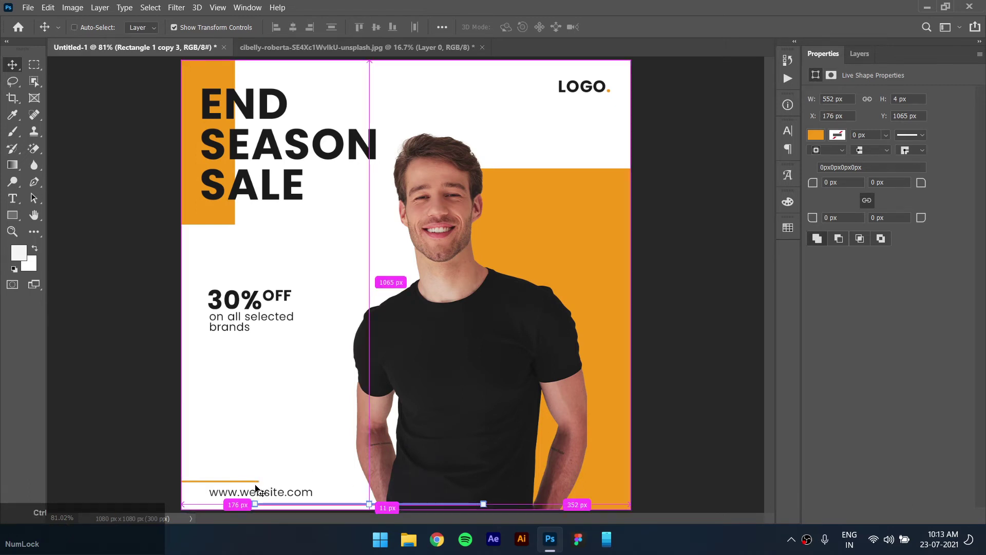
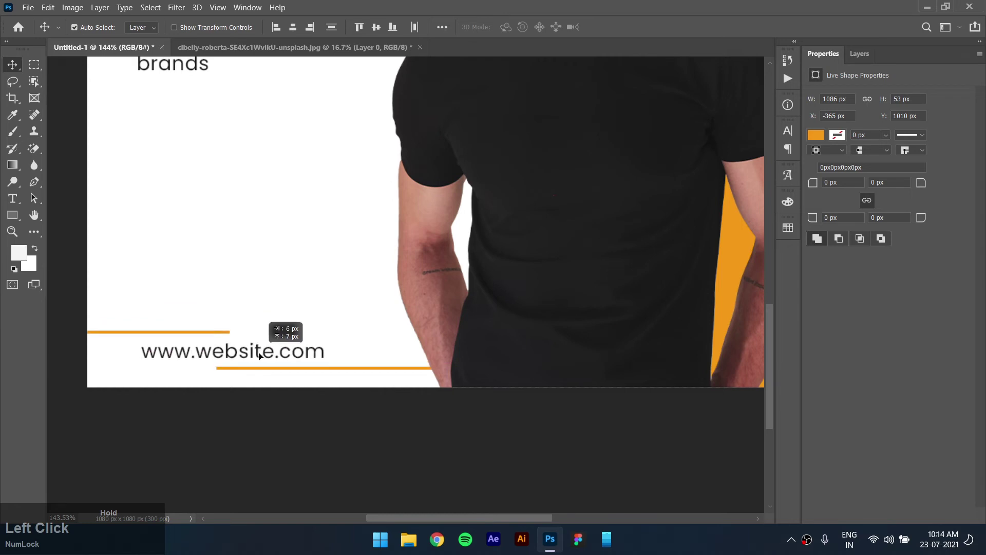
key("ctrl+0")
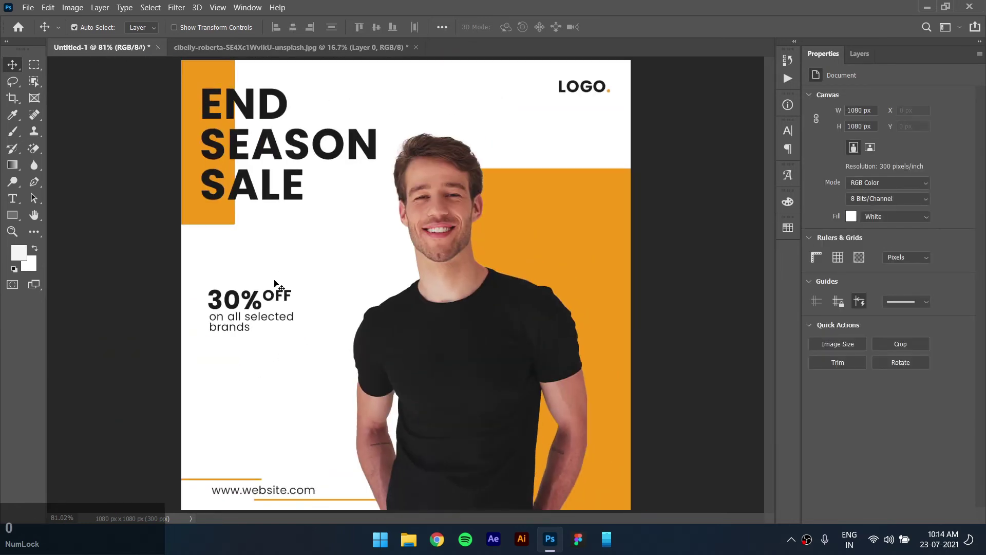
left_click(261, 366)
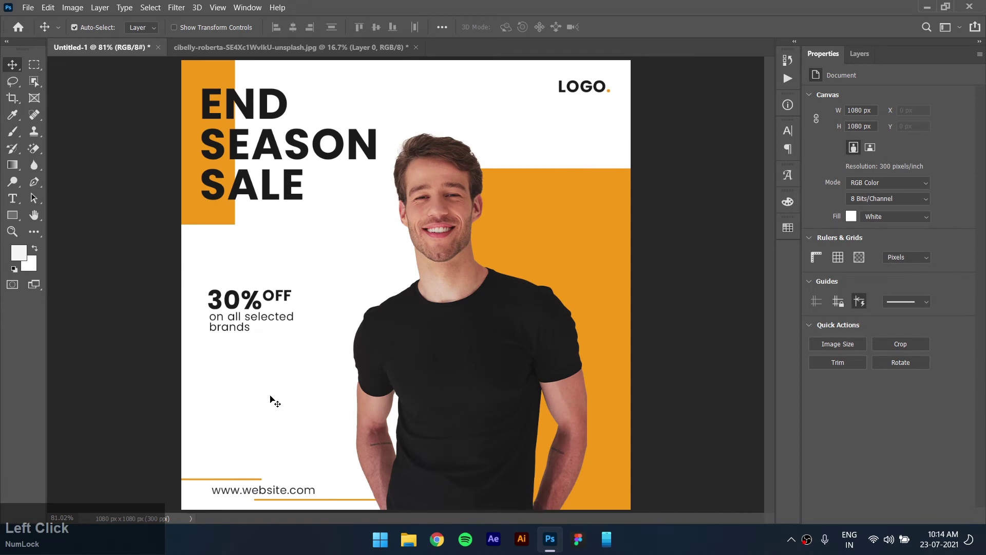
Make a duplicated line vertical and short, first 50 px then 41 px tall.
left_click(251, 482)
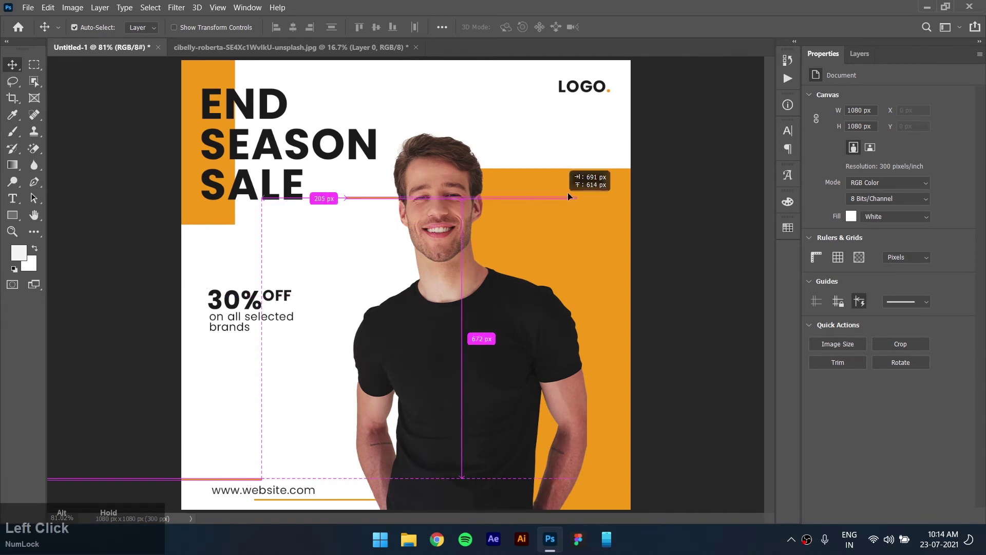
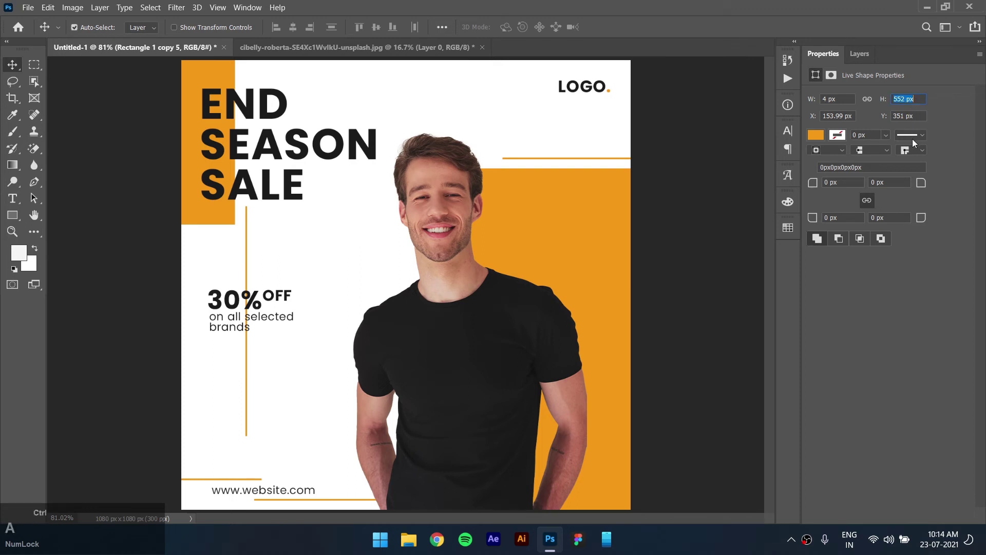
type("50")
key("Return")
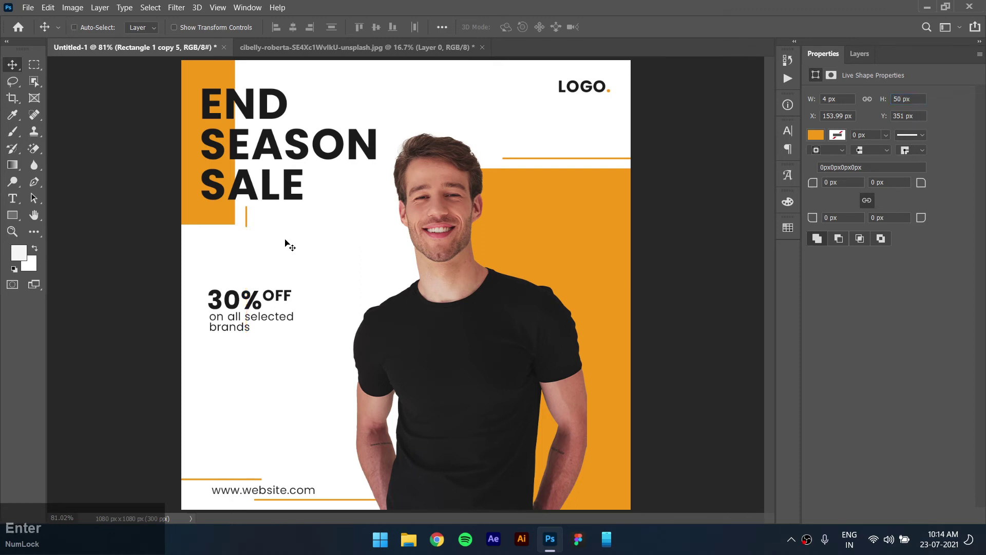
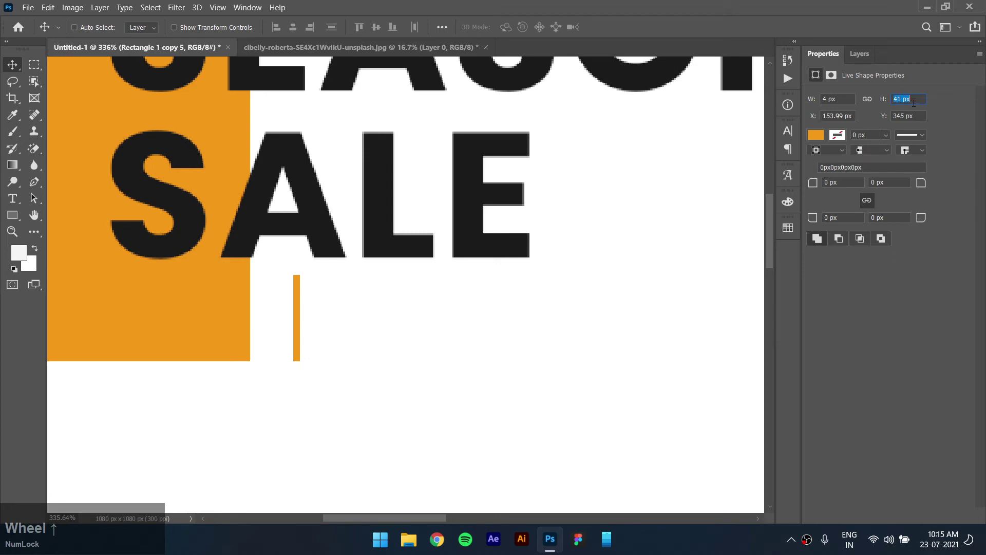
key("Return")
Place the short vertical line below the headline and a copy dropping from the top edge.
left_click(305, 336)
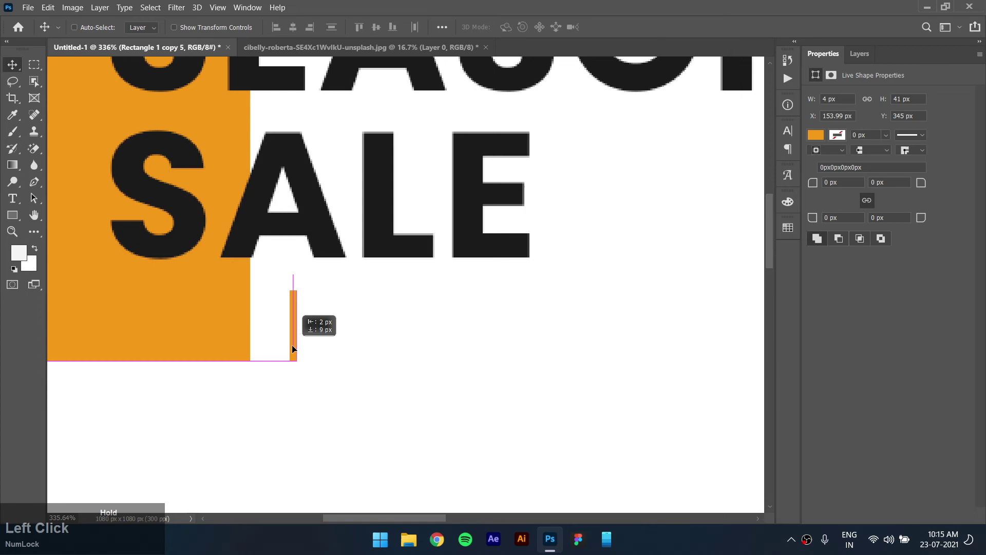
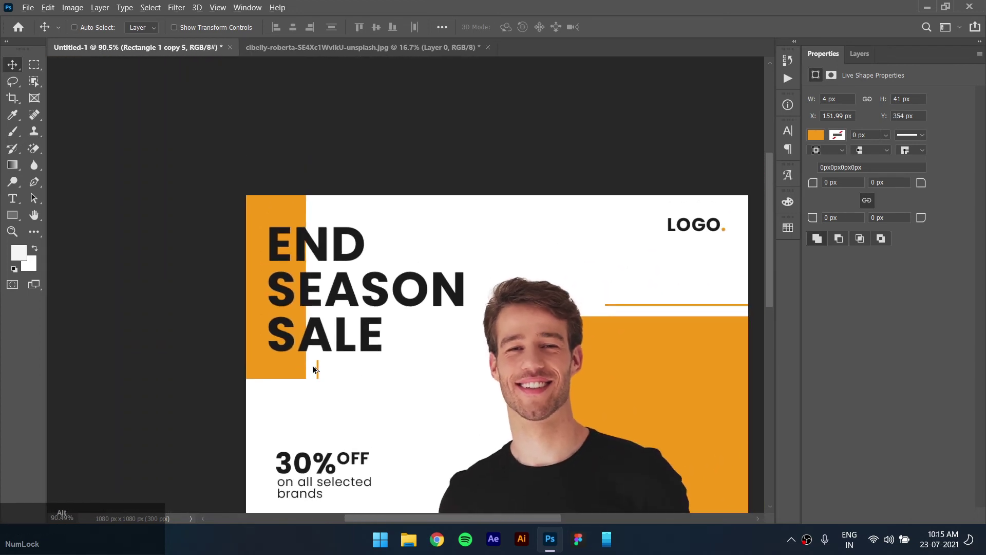
left_click(321, 364)
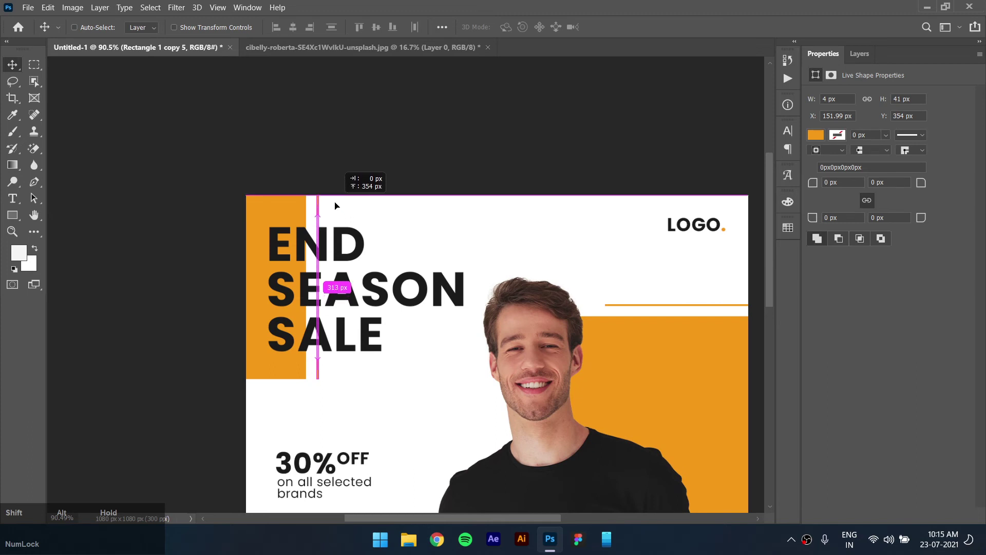
left_click(431, 223)
key("ctrl+0")
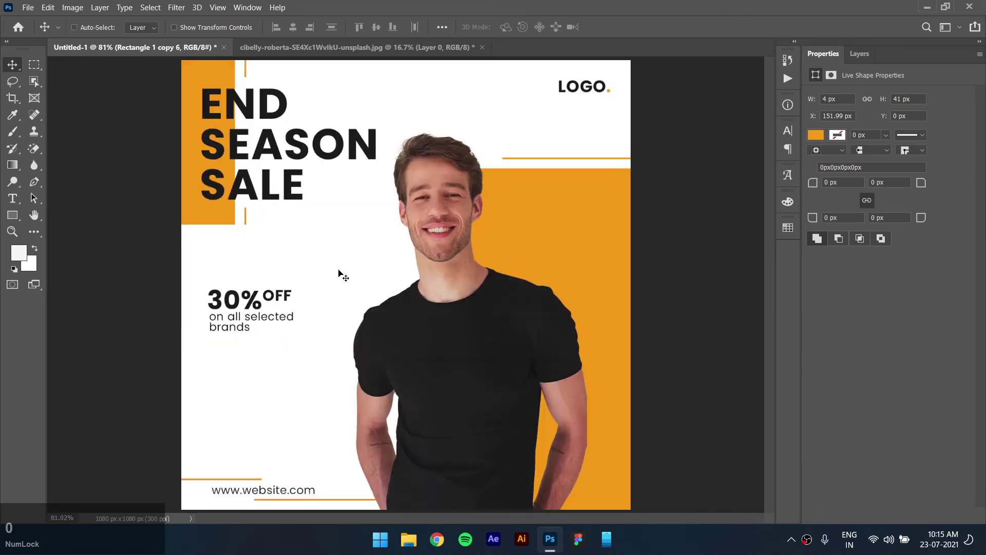
left_click(347, 253)
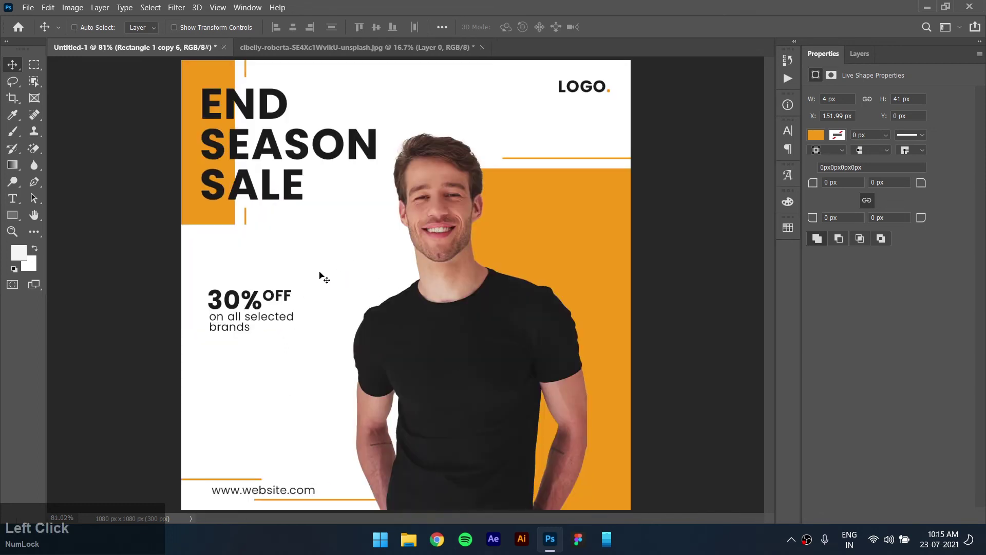
key("ctrl+z")
left_click(105, 33)
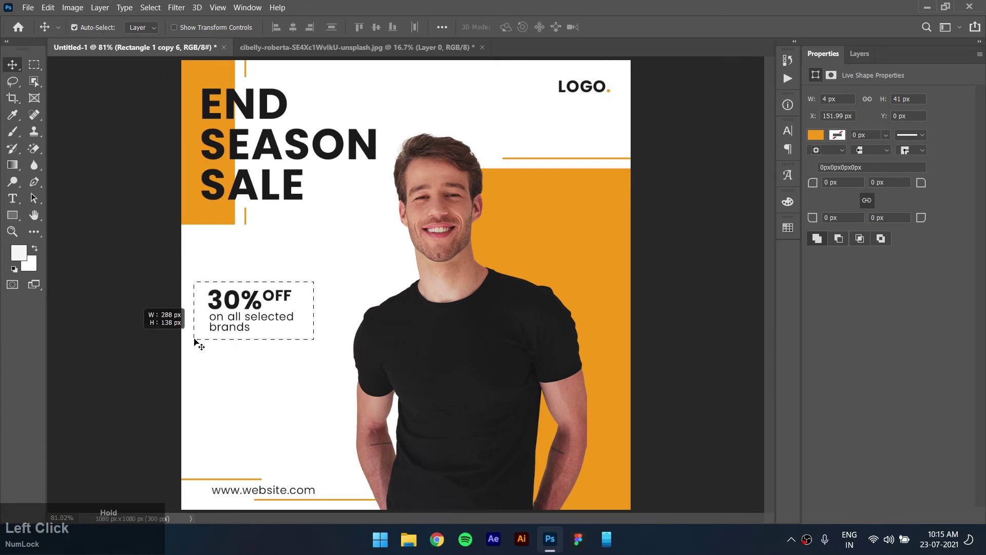
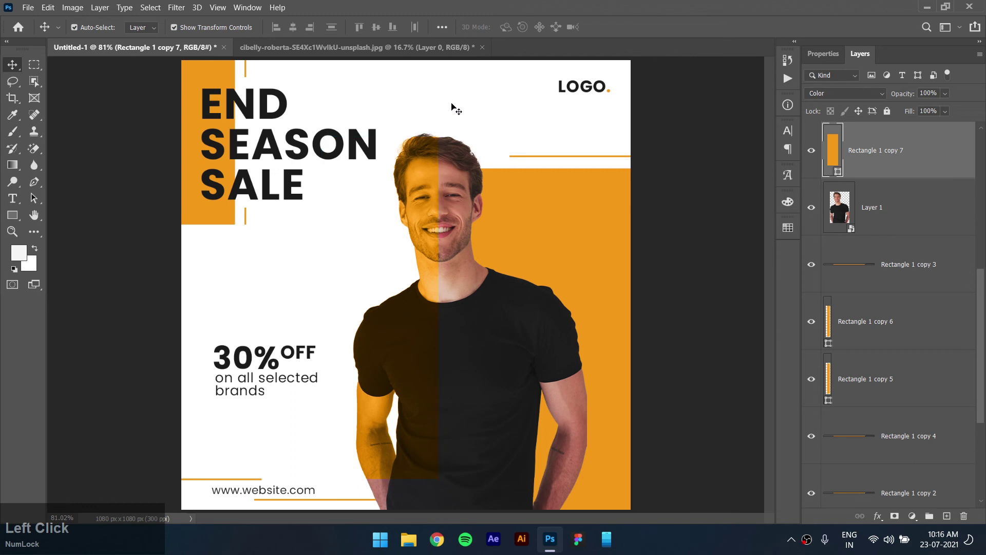
Scale the END SEASON SALE headline down slightly and shift it left to finish the poster.
left_click(707, 271)
left_click(334, 237)
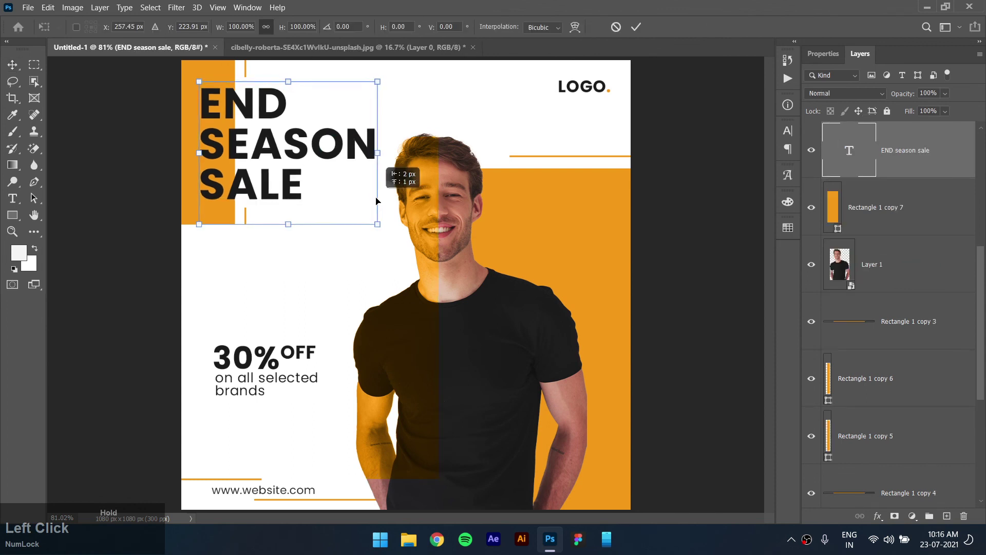
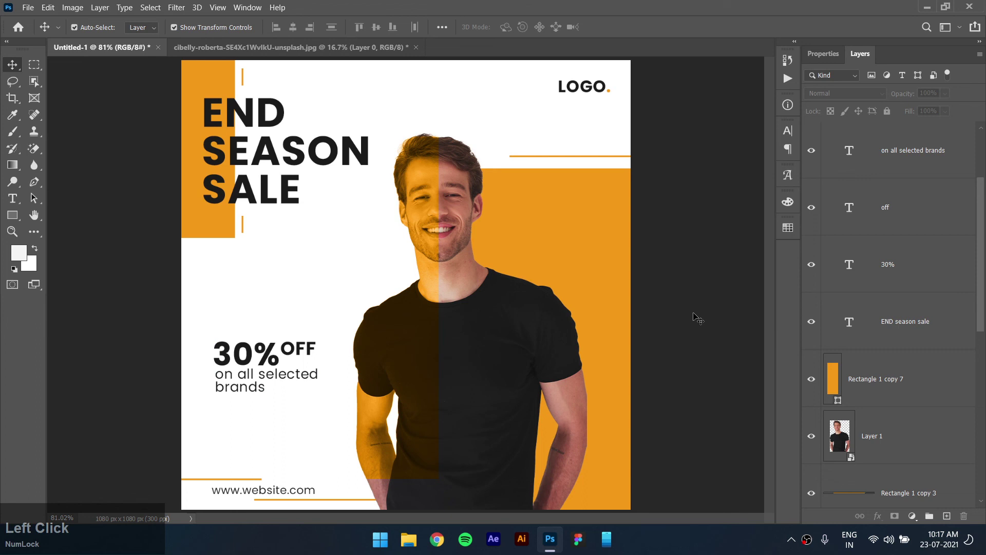
left_click(706, 390)
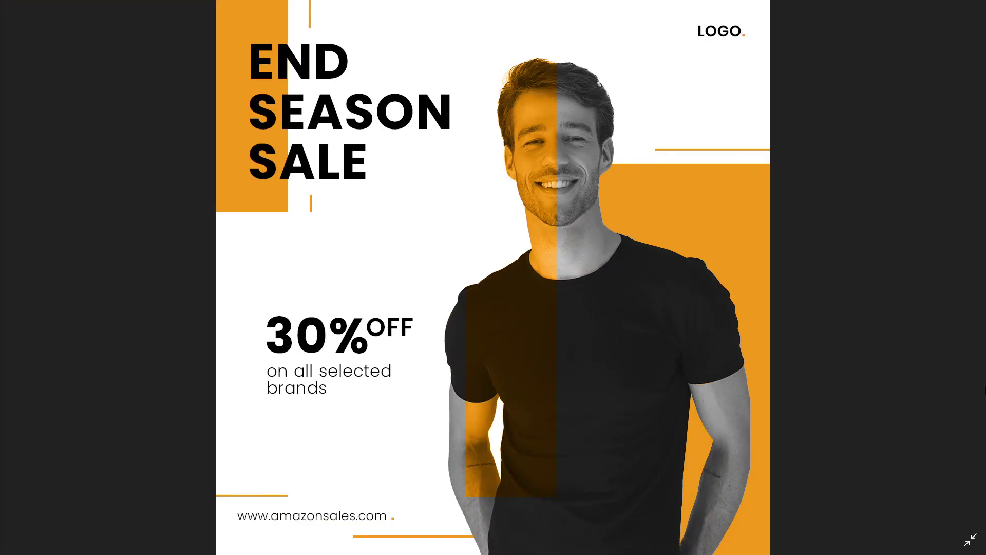